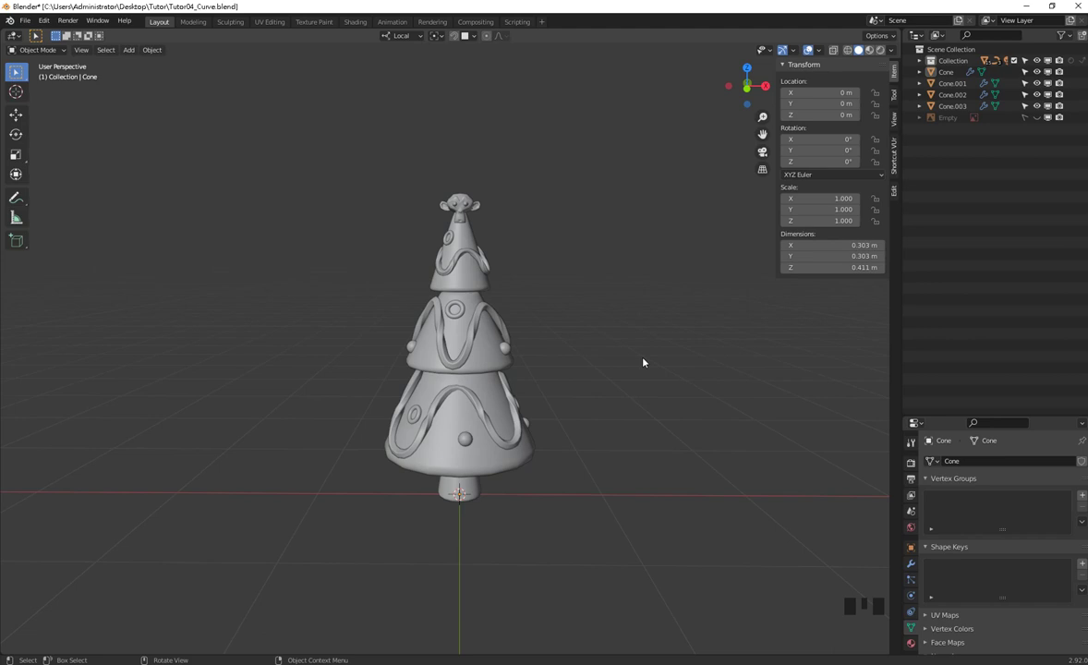
Select all the tree pieces and bring up Move to Collection, then clear the selection.
drag(539, 339, 613, 210)
drag(605, 194, 586, 256)
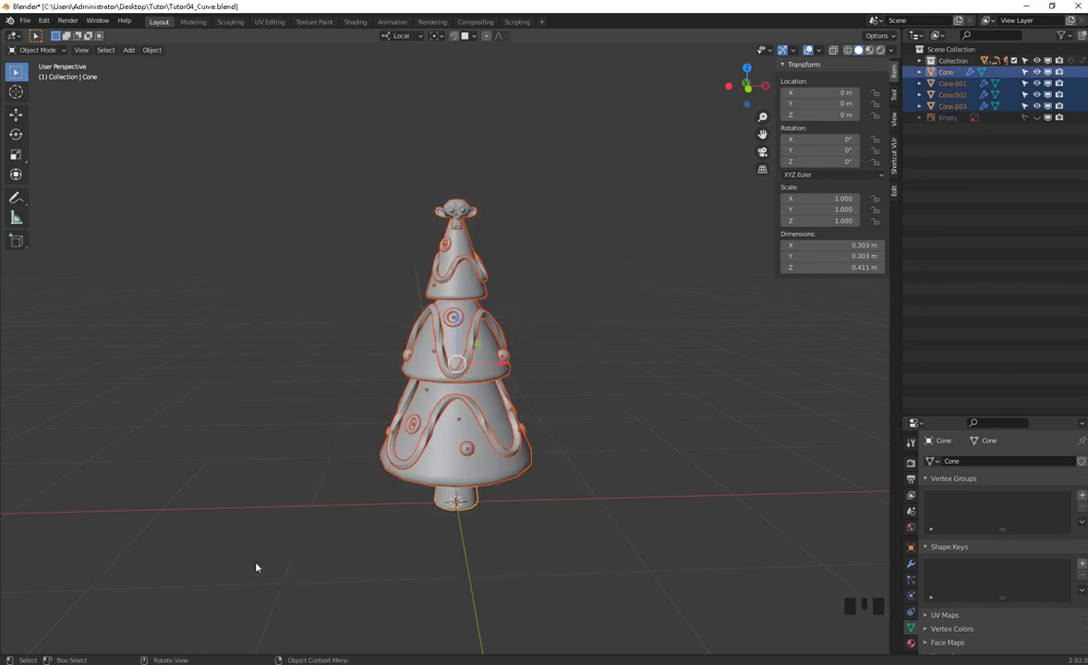
key(m)
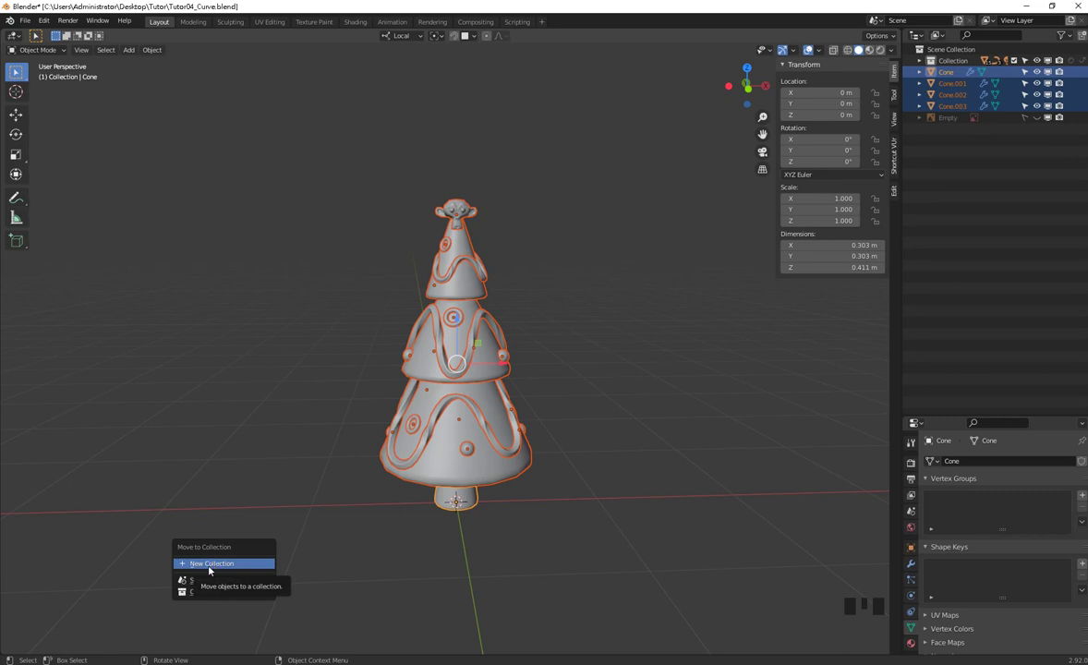
click(288, 505)
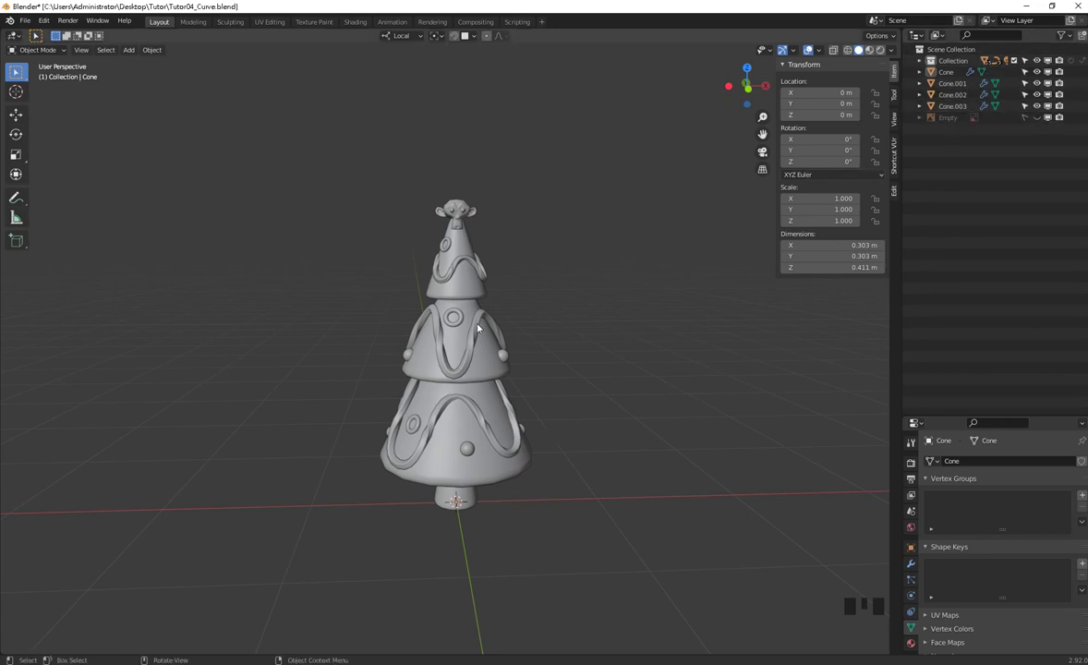
Reselect the whole tree and move it into a new collection named tree.
click(586, 197)
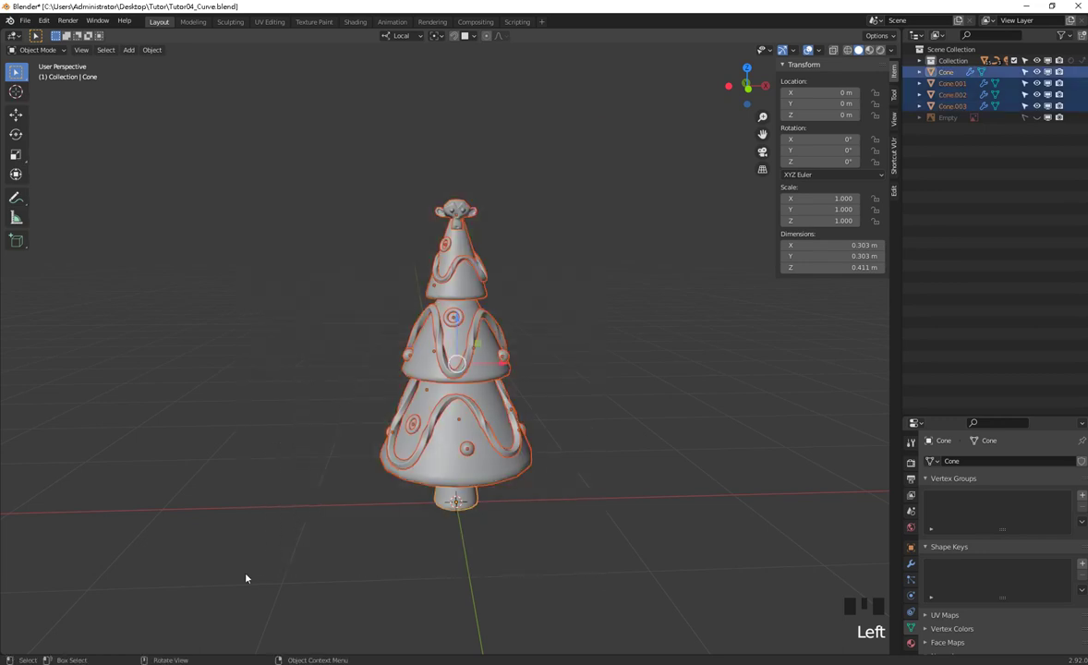
key(m)
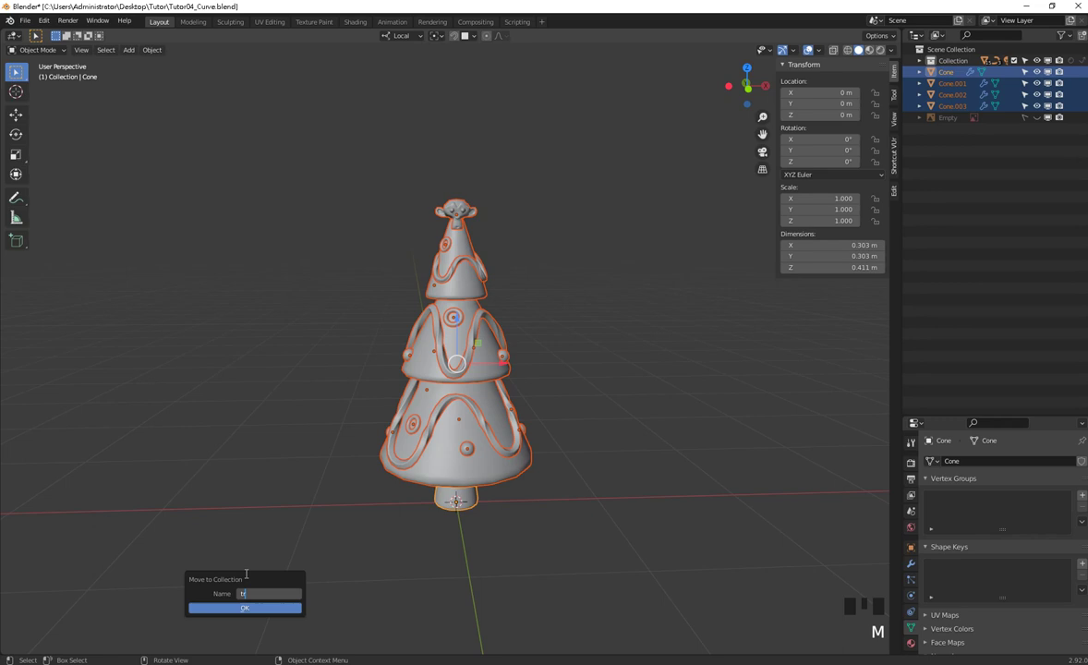
key(w)
key(BackSpace)
key(e)
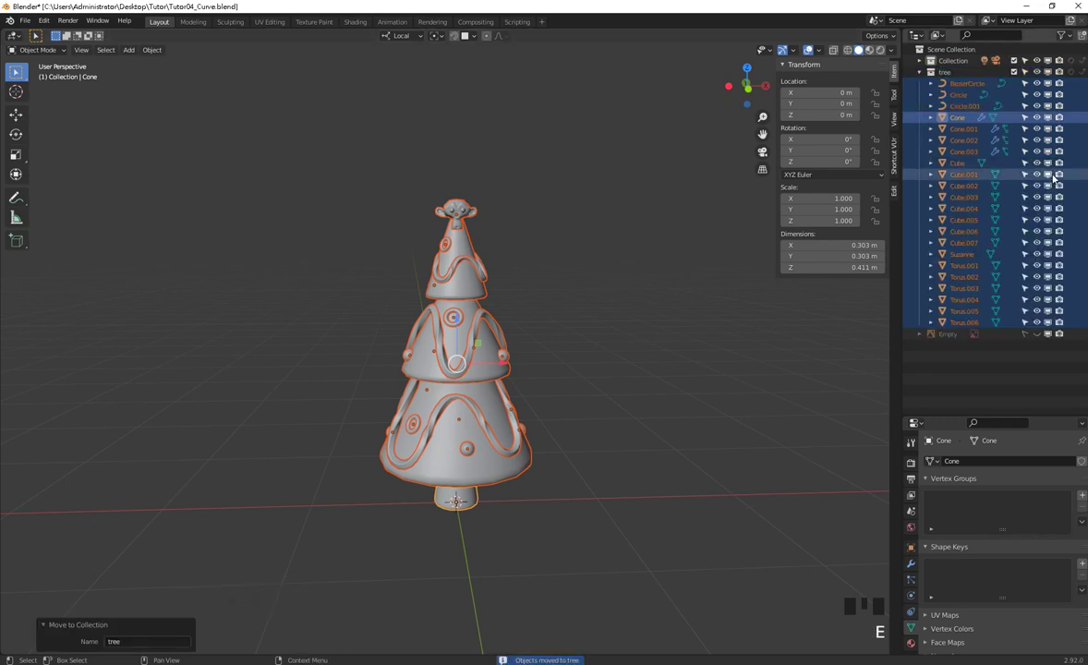
click(921, 74)
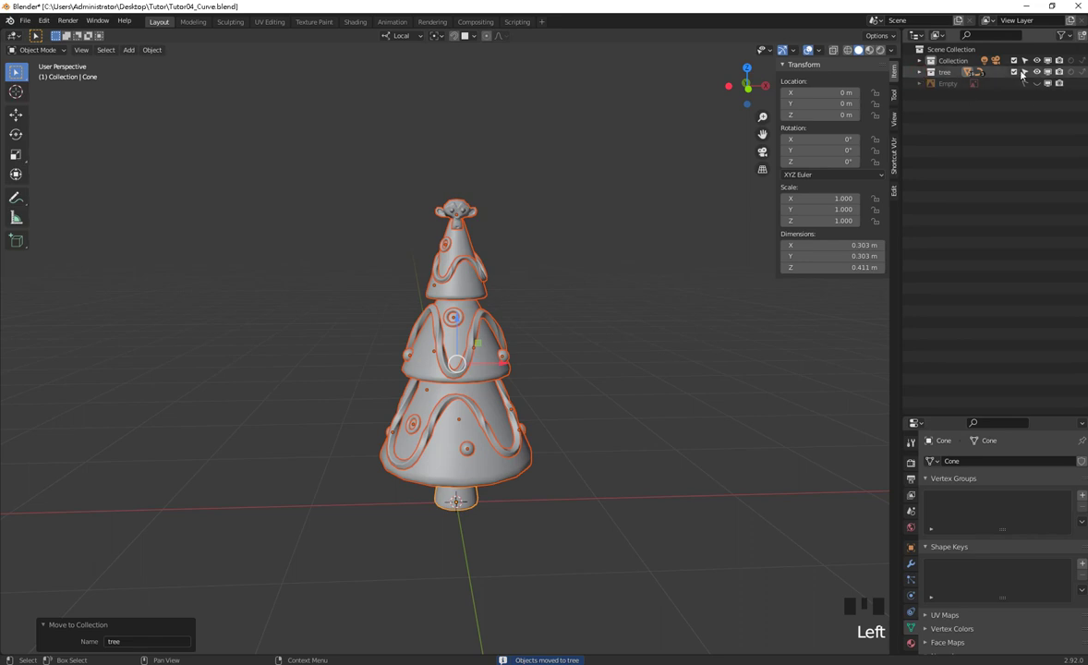
click(1021, 70)
click(1020, 70)
click(1019, 70)
click(1020, 70)
double_click(1020, 70)
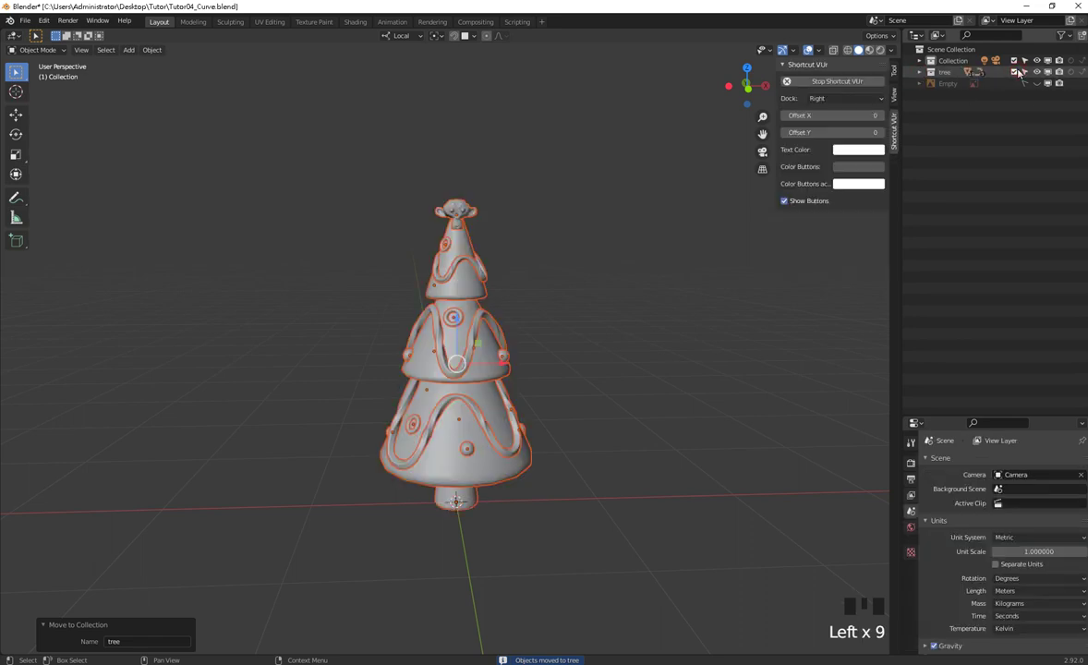
click(918, 62)
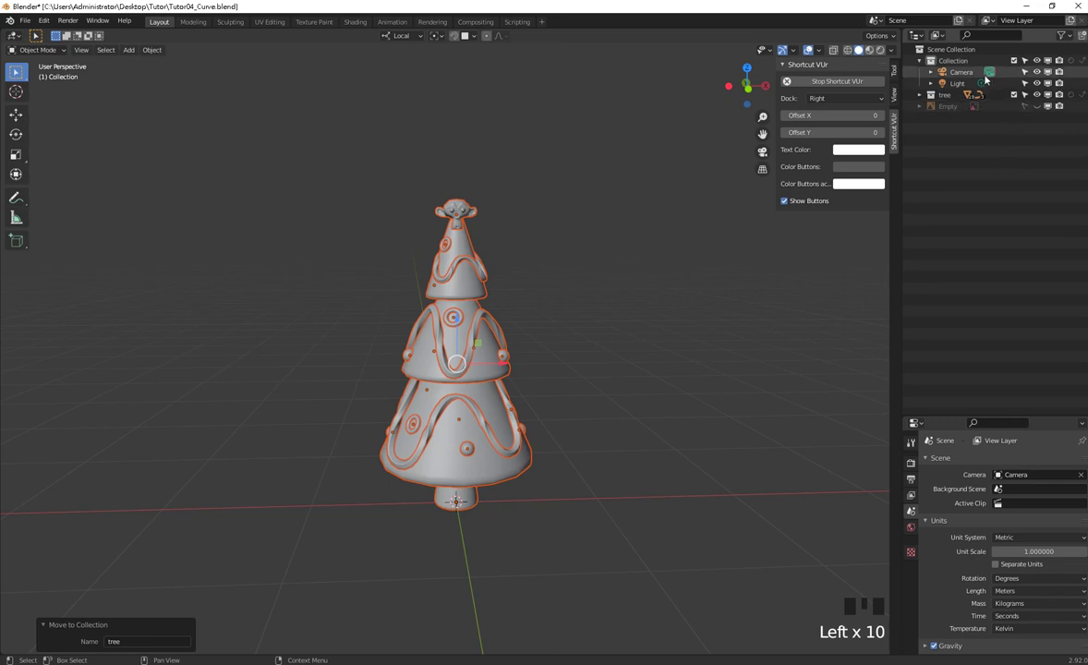
click(607, 434)
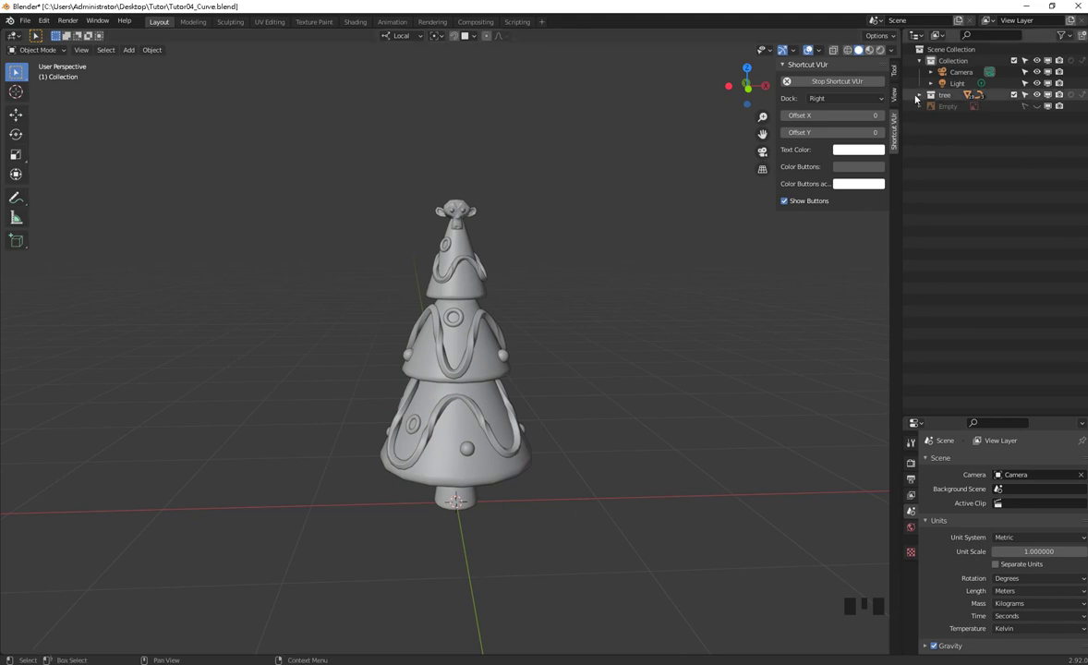
click(919, 96)
click(954, 205)
click(972, 229)
click(976, 269)
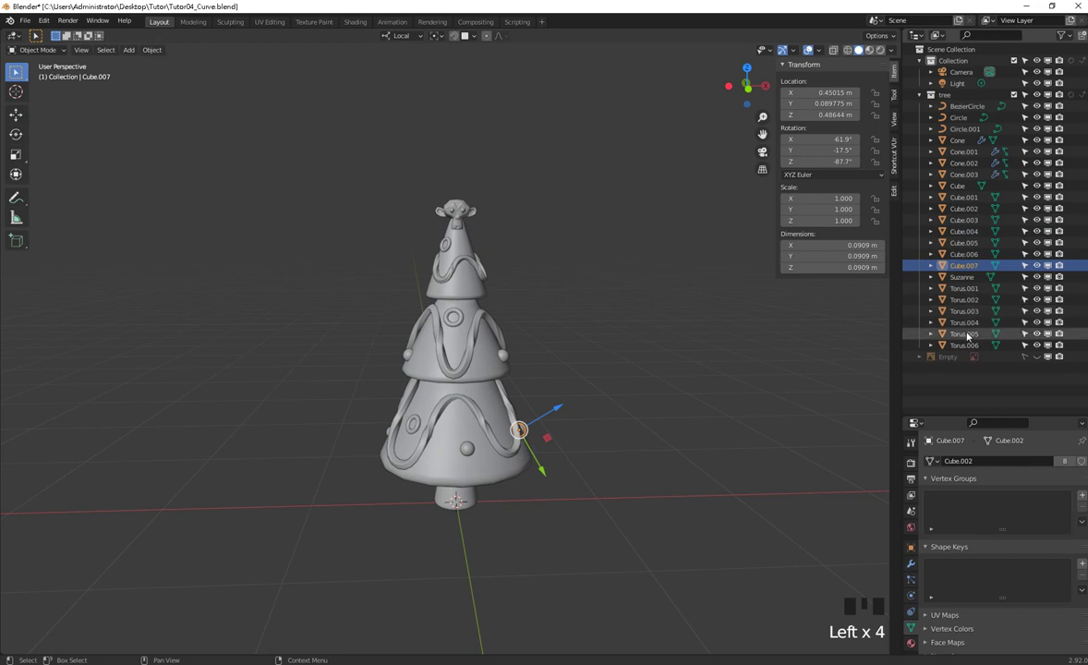
click(584, 196)
click(525, 552)
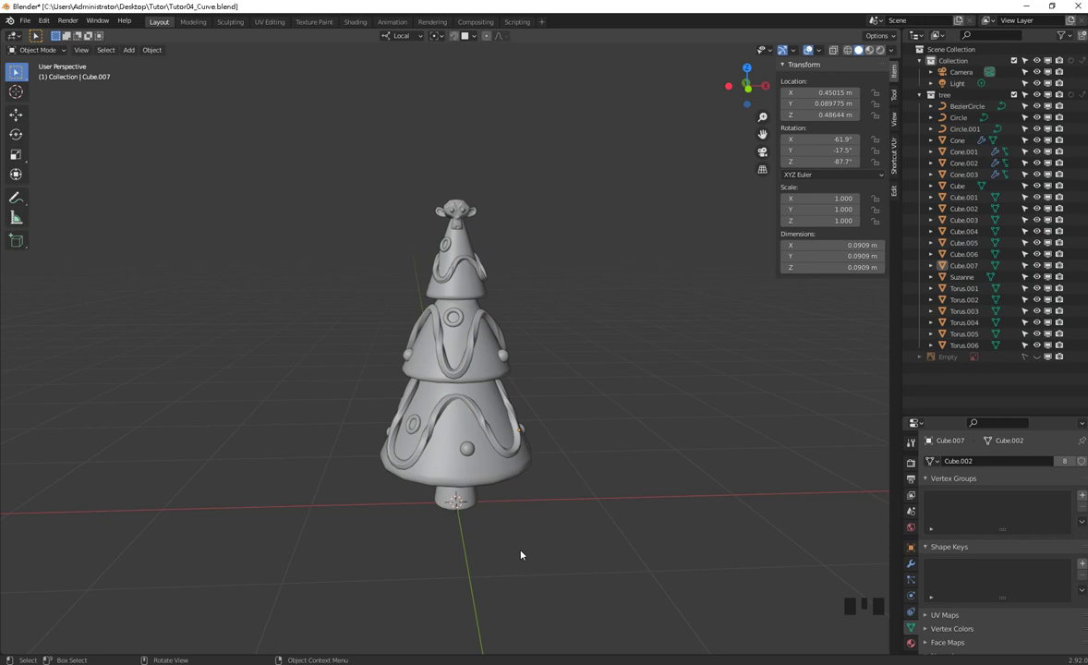
click(923, 96)
click(922, 62)
click(598, 495)
drag(587, 371, 588, 174)
drag(588, 174, 579, 298)
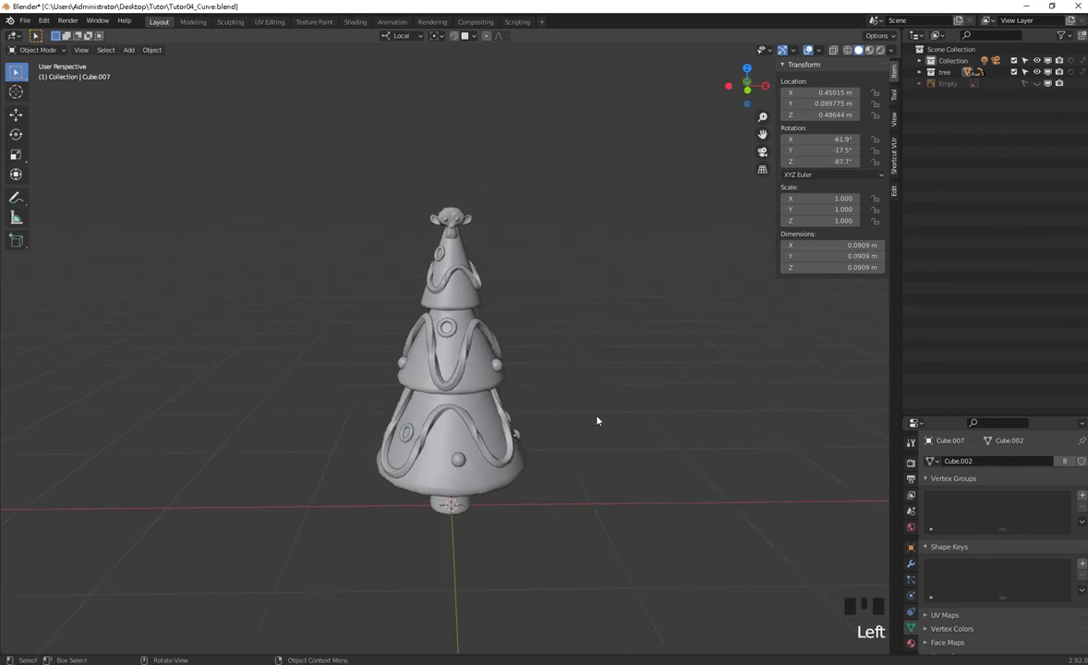
scroll(down, 3)
drag(556, 408, 568, 437)
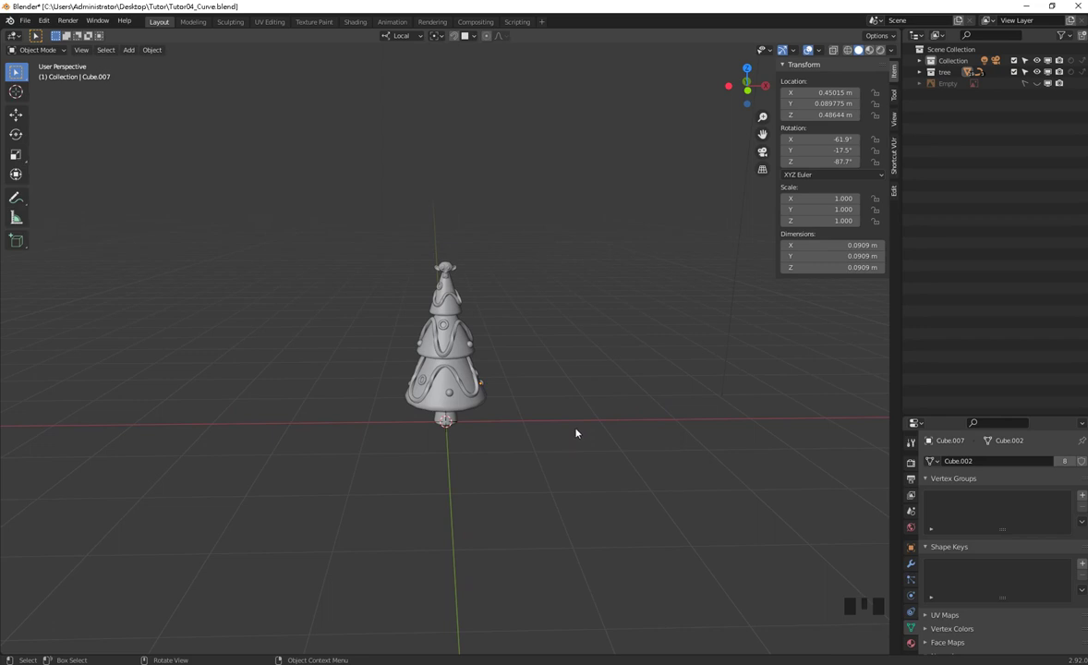
click(578, 430)
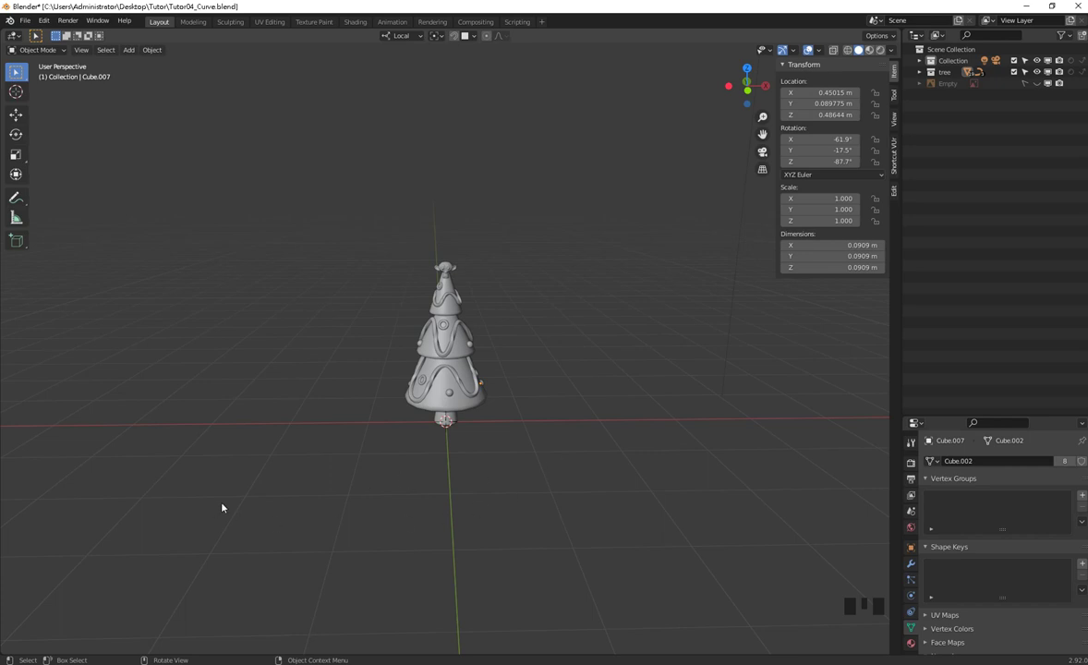
drag(465, 388, 330, 383)
Add a mesh plane under the tree and scale it up into a large floor.
key(shift+a)
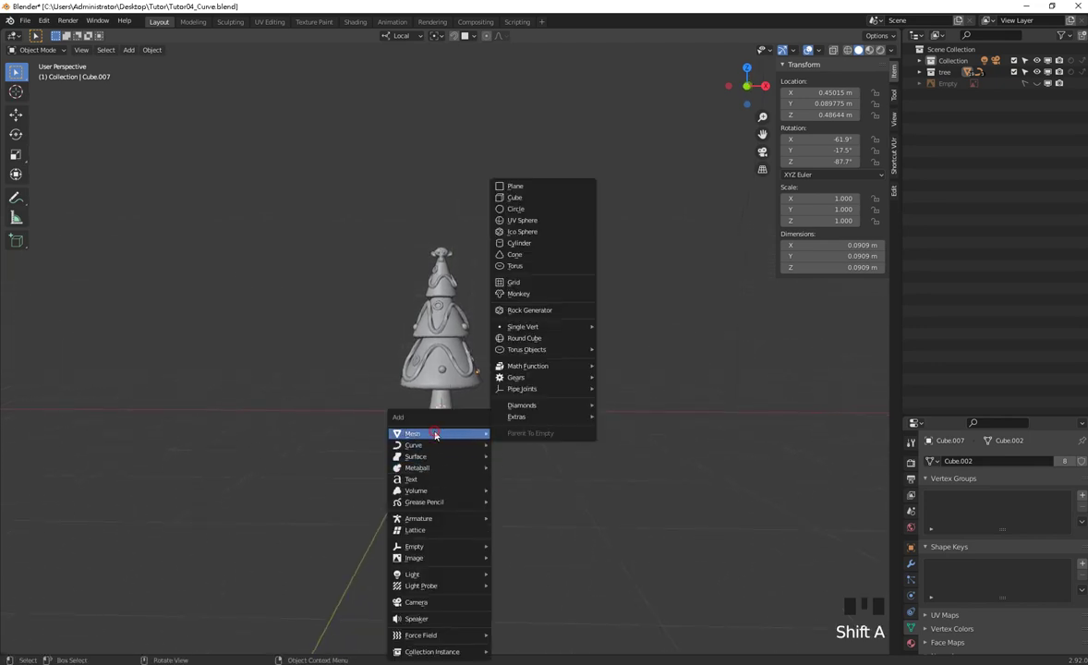
key(shift+a)
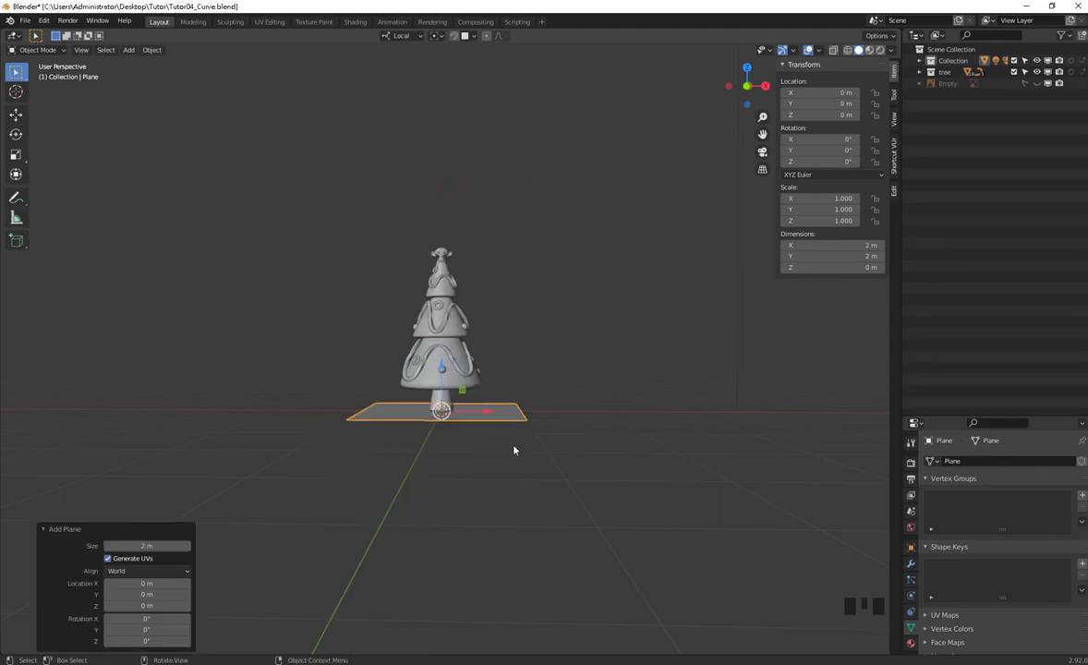
drag(533, 481, 535, 489)
key(Tab)
key(s)
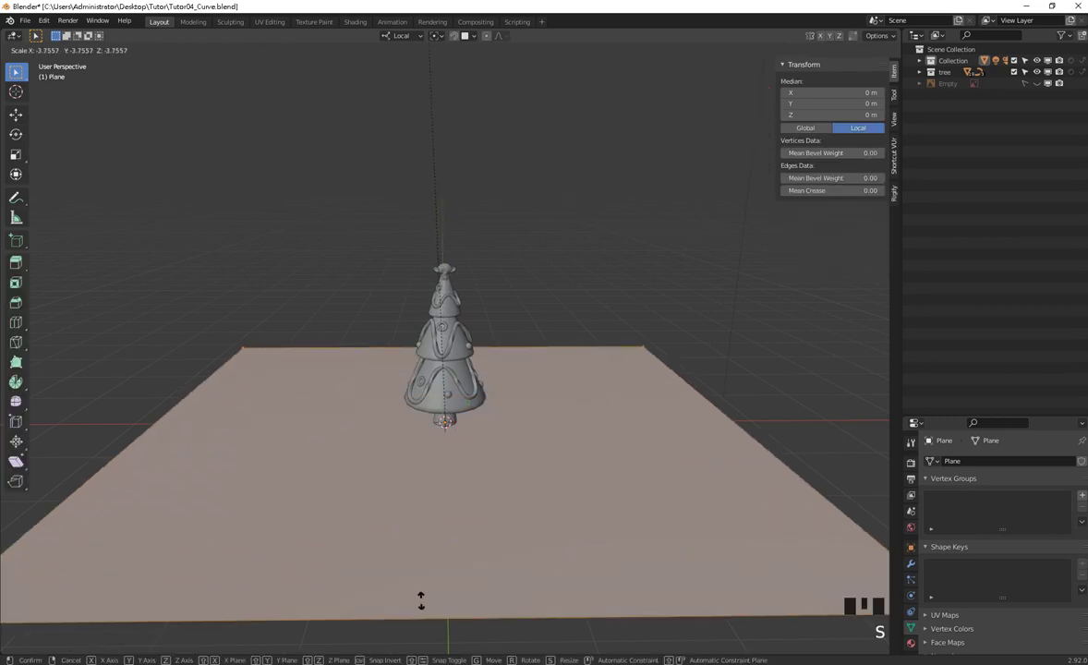
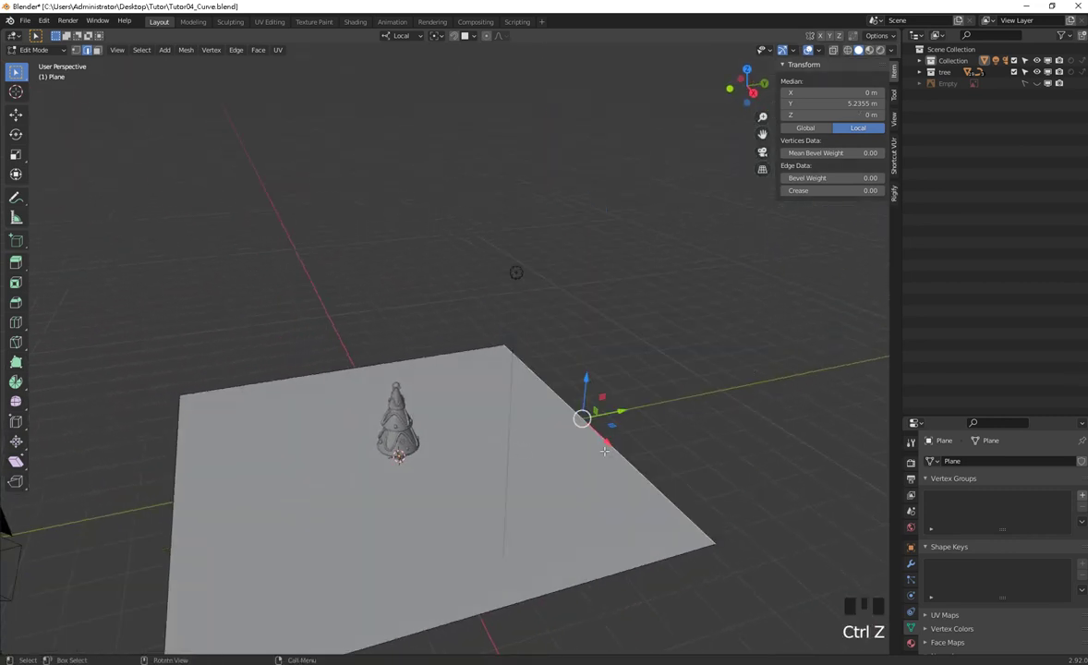
Extrude the back edge up into a wall and bevel the corner into a smooth curve.
key(d)
key(e)
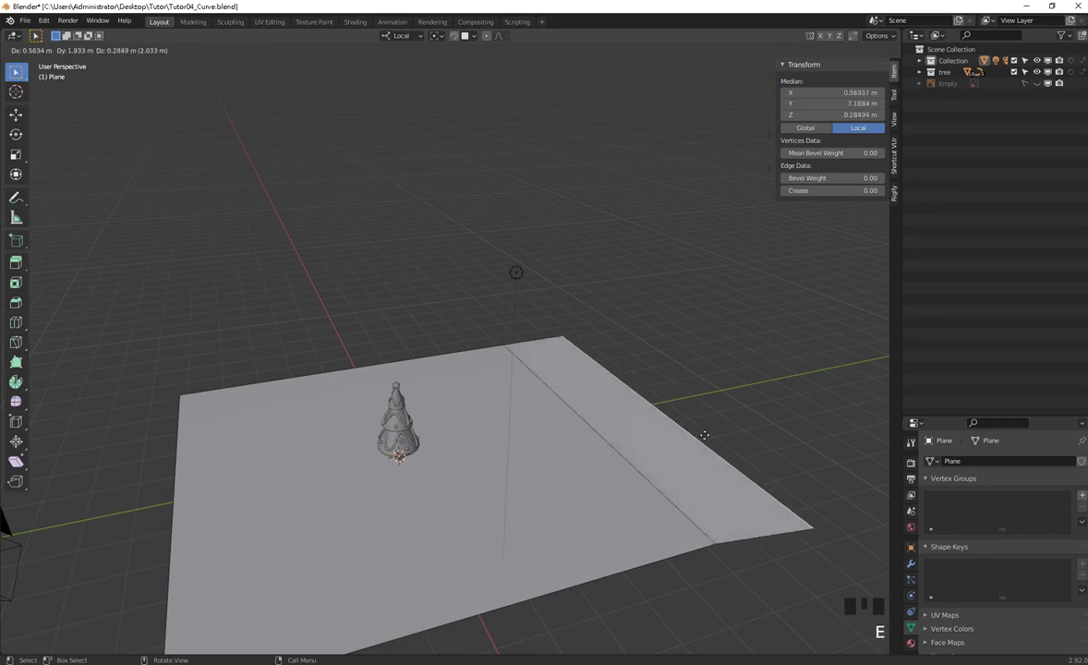
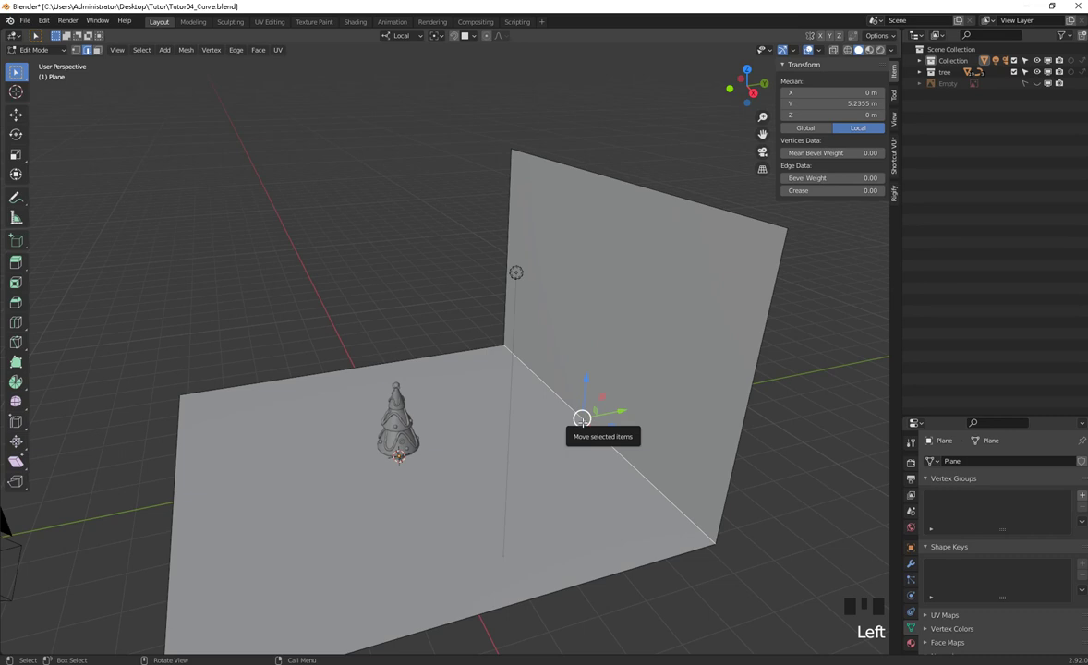
key(ctrl+b)
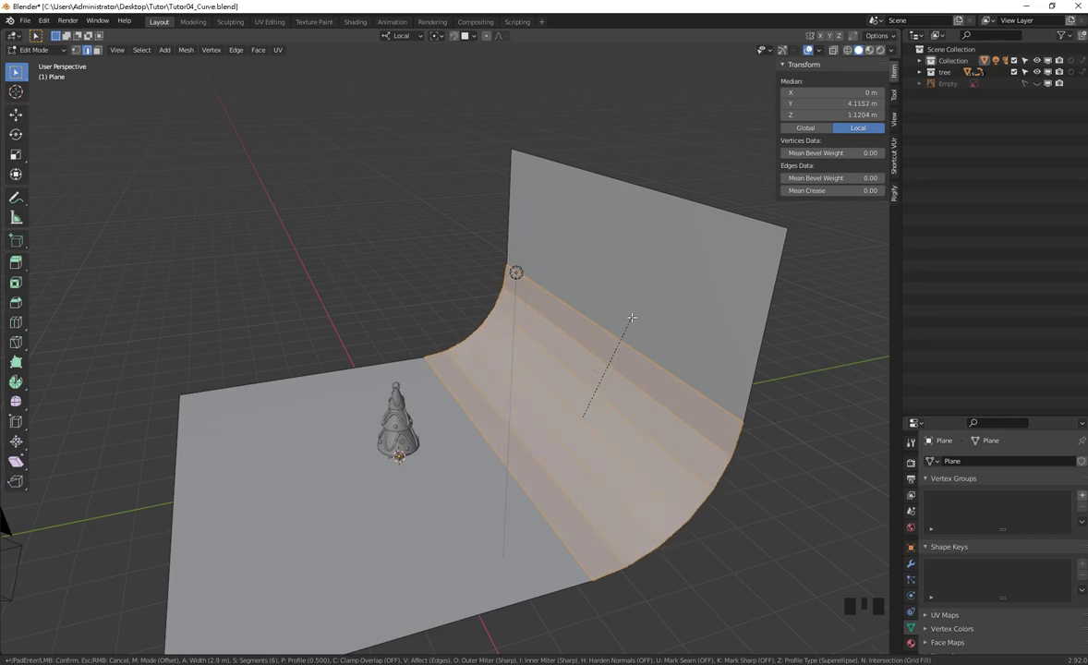
key(Tab)
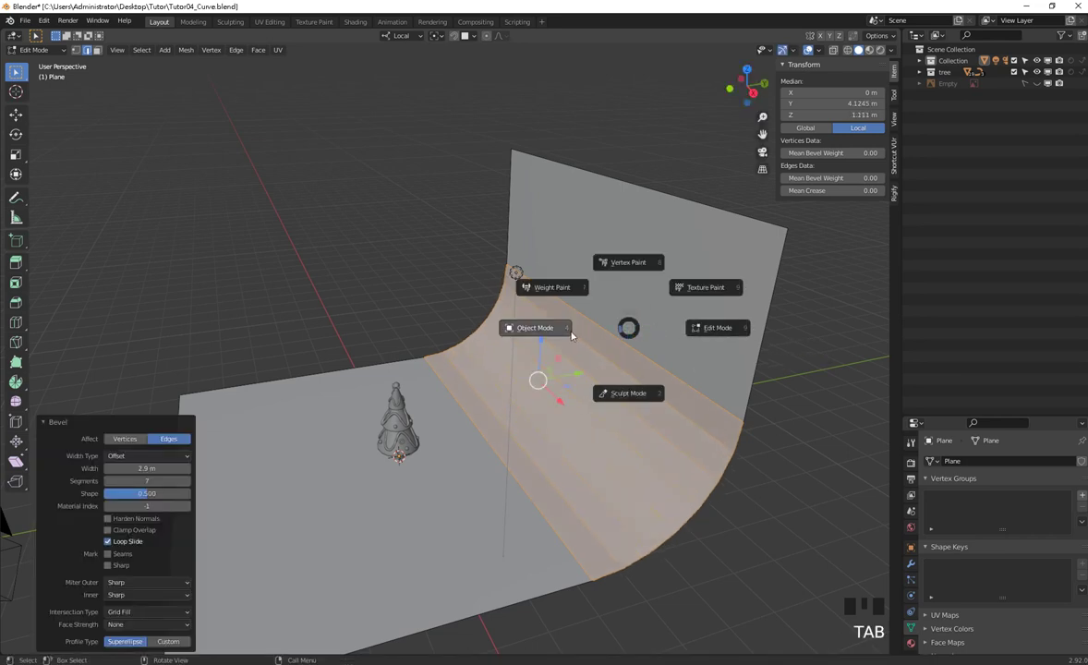
Shade the backdrop smooth in Object Mode and face it from the front.
drag(564, 506, 517, 397)
right_click(517, 397)
drag(576, 473, 607, 462)
key(KP_0)
drag(589, 476, 627, 452)
Frame the tree from the front and align the camera to that view.
key(KP_0)
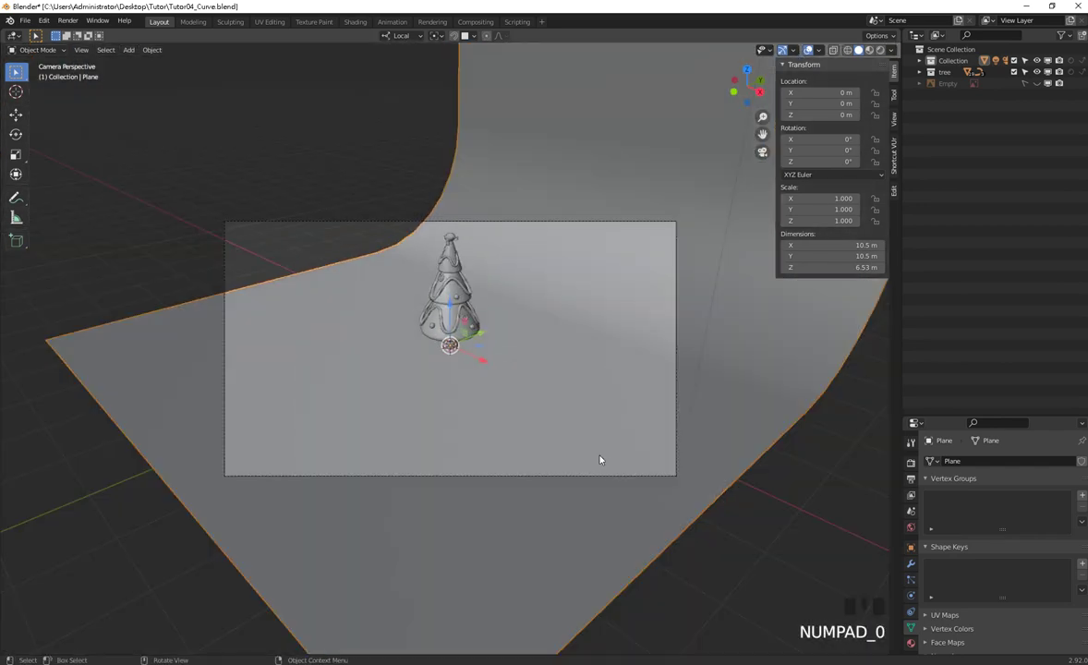
drag(530, 430, 598, 404)
click(599, 404)
drag(496, 326, 500, 431)
scroll(up, 3)
drag(545, 477, 544, 445)
key(alt+KP_0)
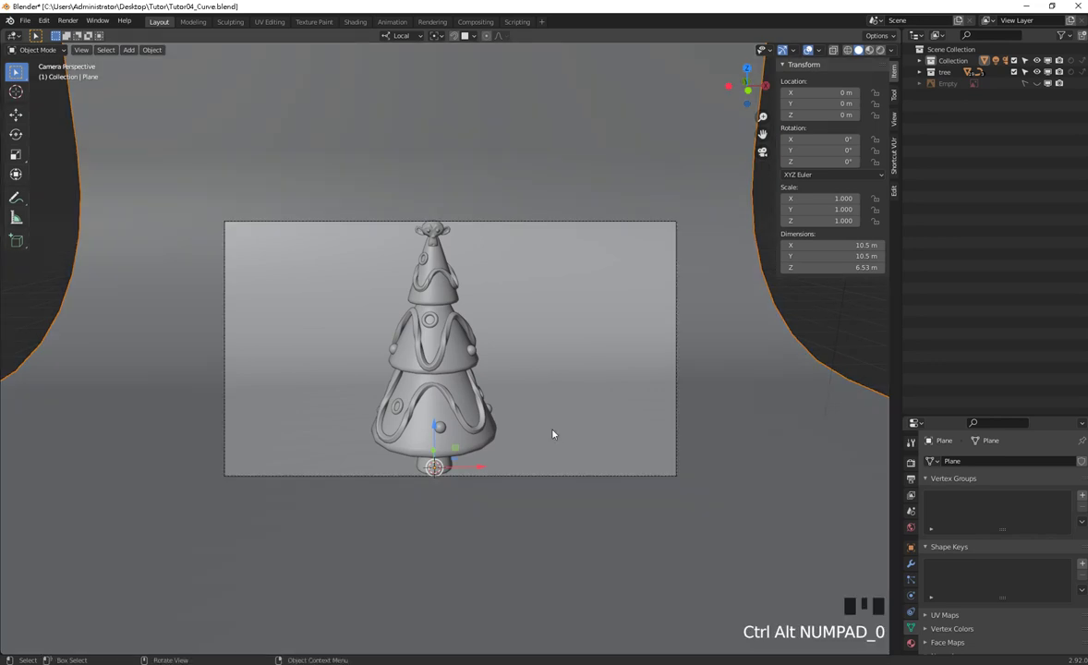
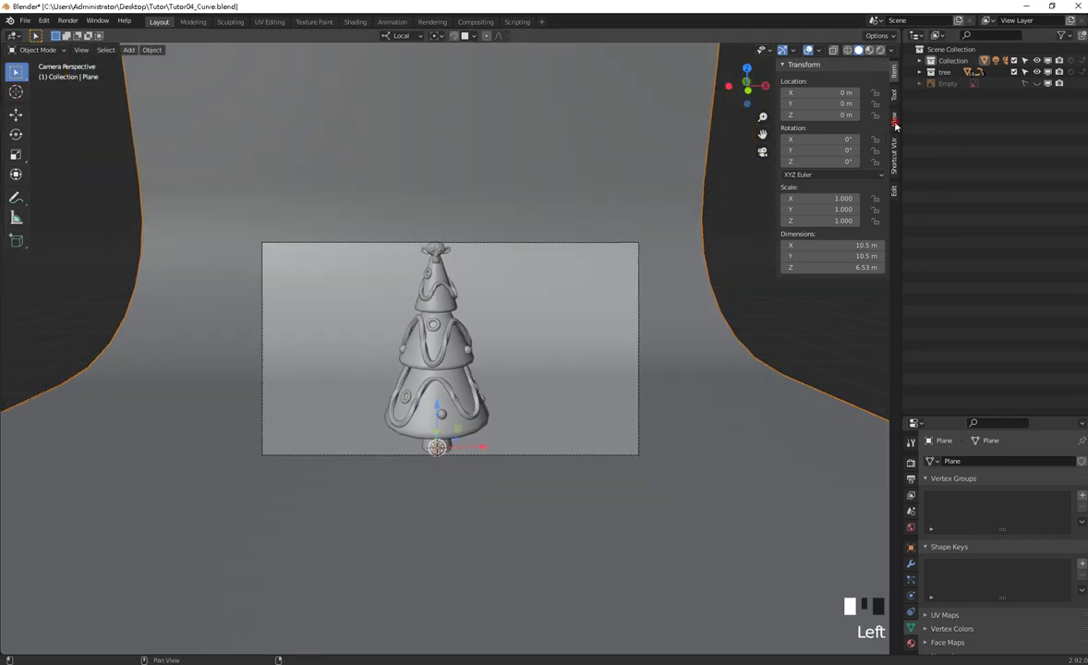
With Lock Camera to View on, centre the tree against the backdrop, then unlock the camera.
click(871, 211)
drag(506, 380, 533, 383)
drag(538, 392, 547, 380)
scroll(down, 3)
middle_click(545, 381)
drag(538, 384, 537, 384)
scroll(down, 3)
middle_click(543, 382)
scroll(up, 3)
drag(545, 382, 712, 421)
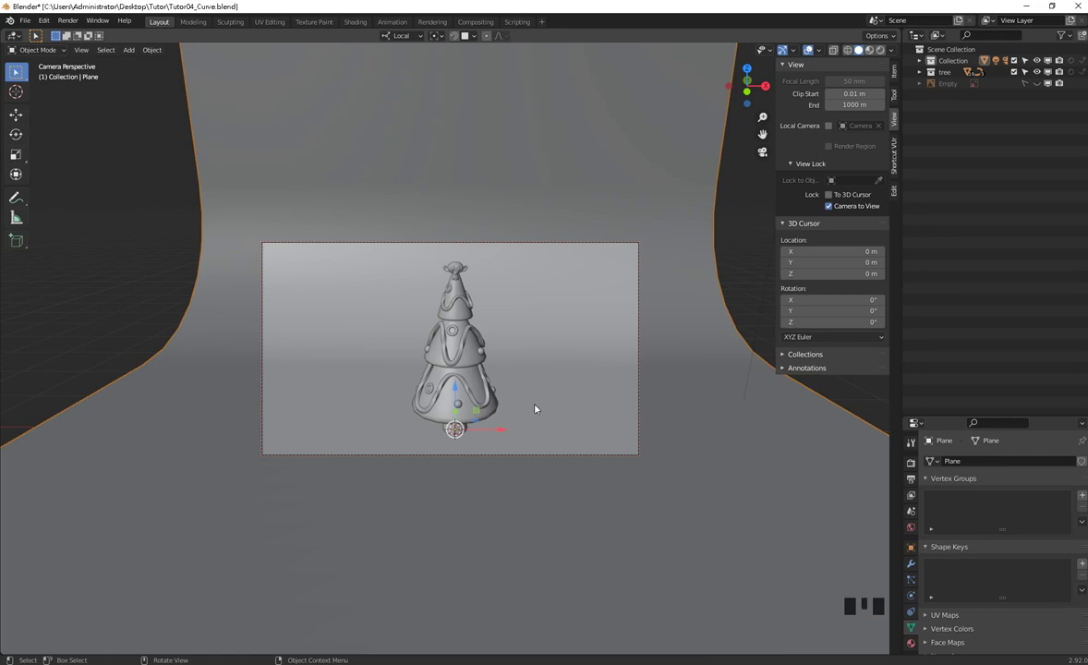
click(851, 212)
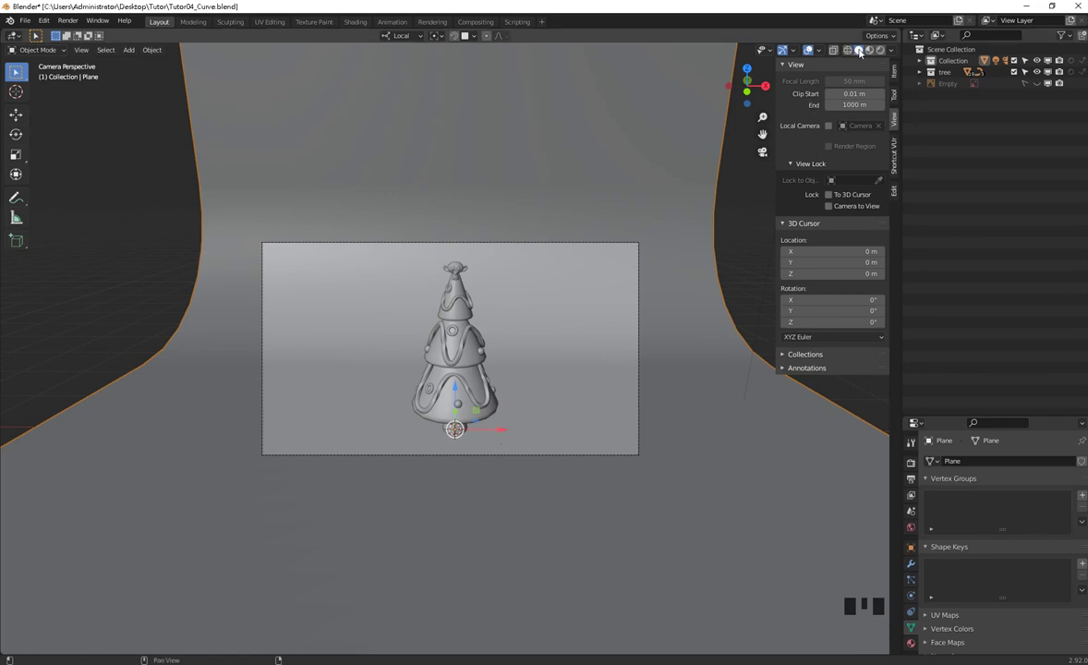
click(565, 412)
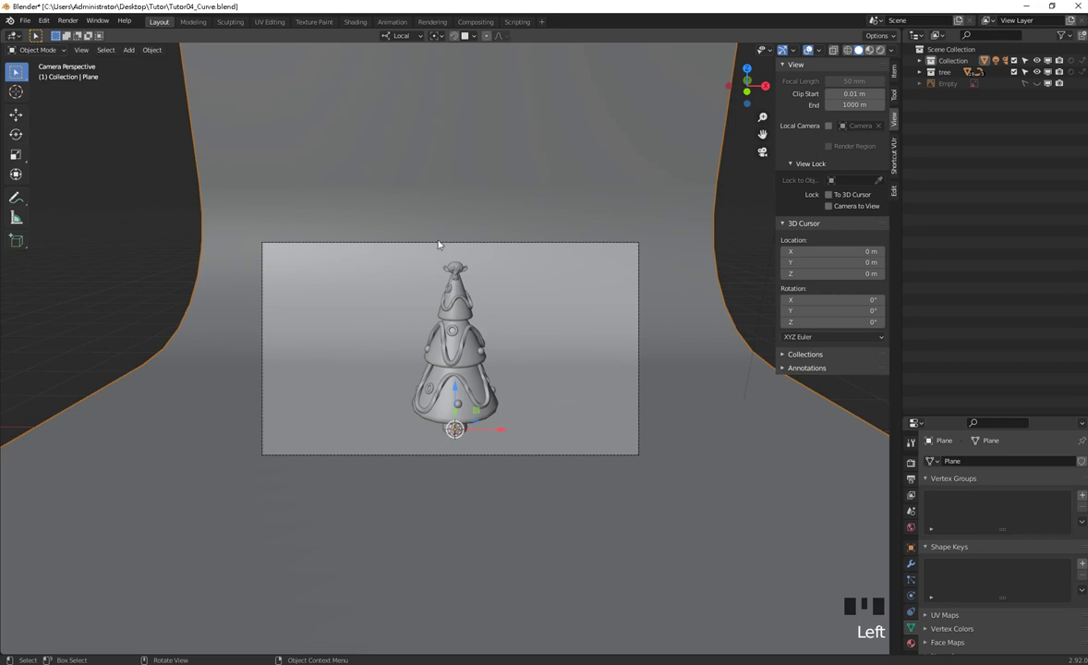
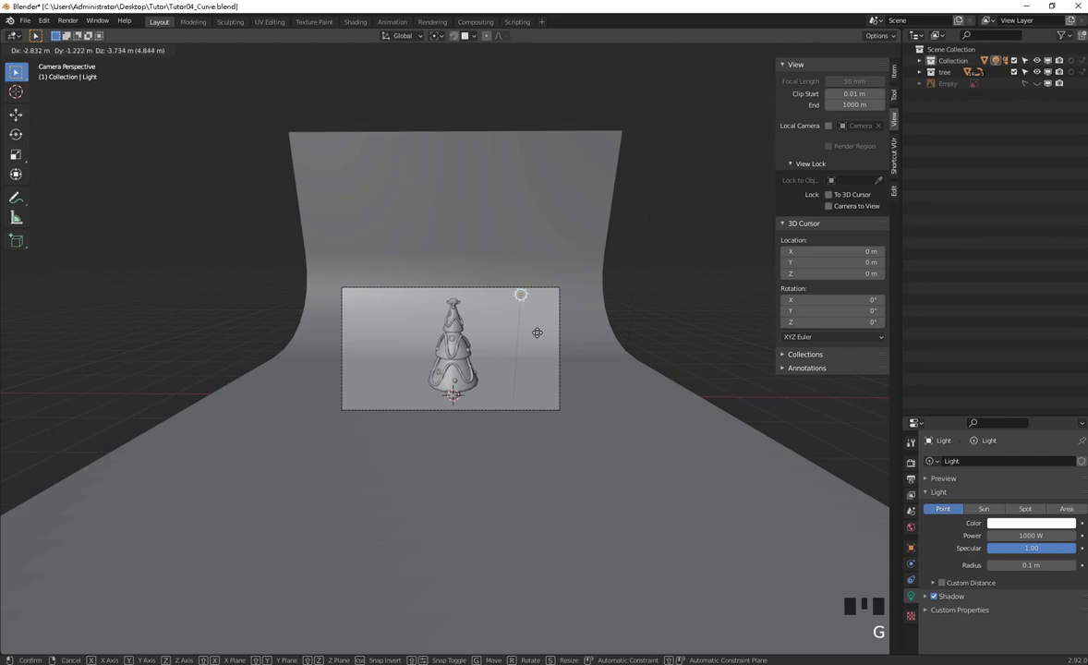
From top view, move the point light above and in front of the tree.
key(KP_7)
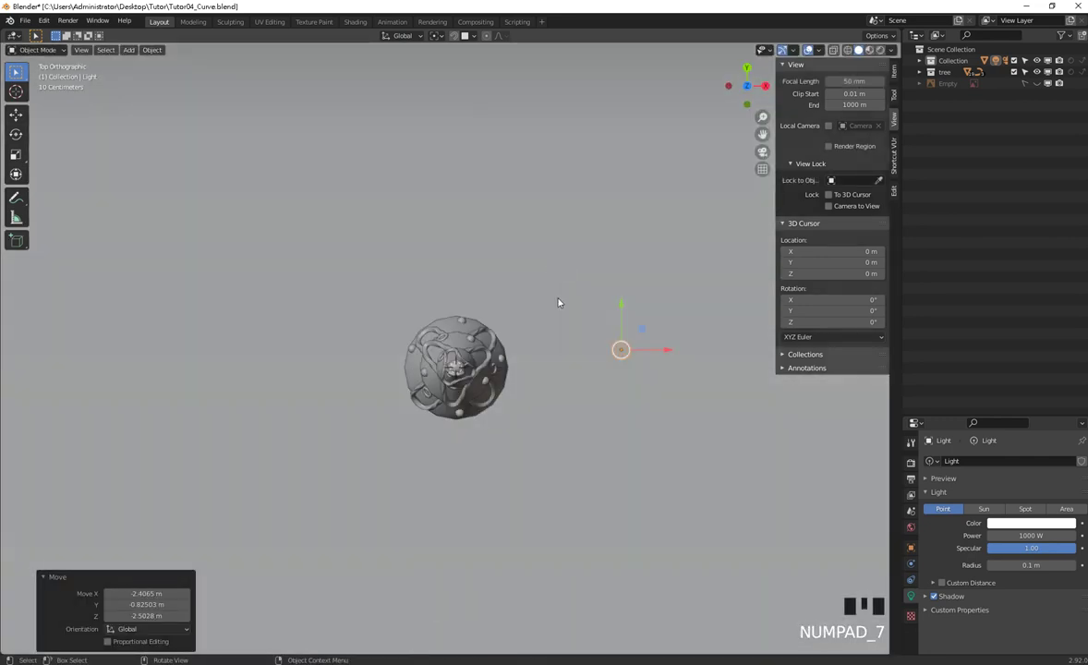
key(g)
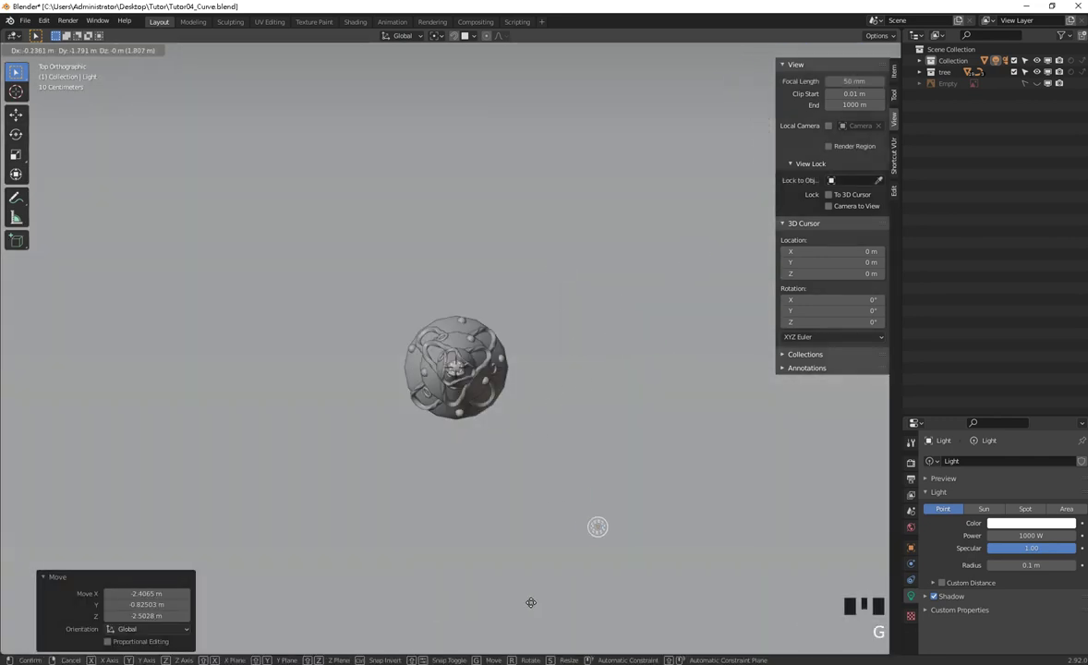
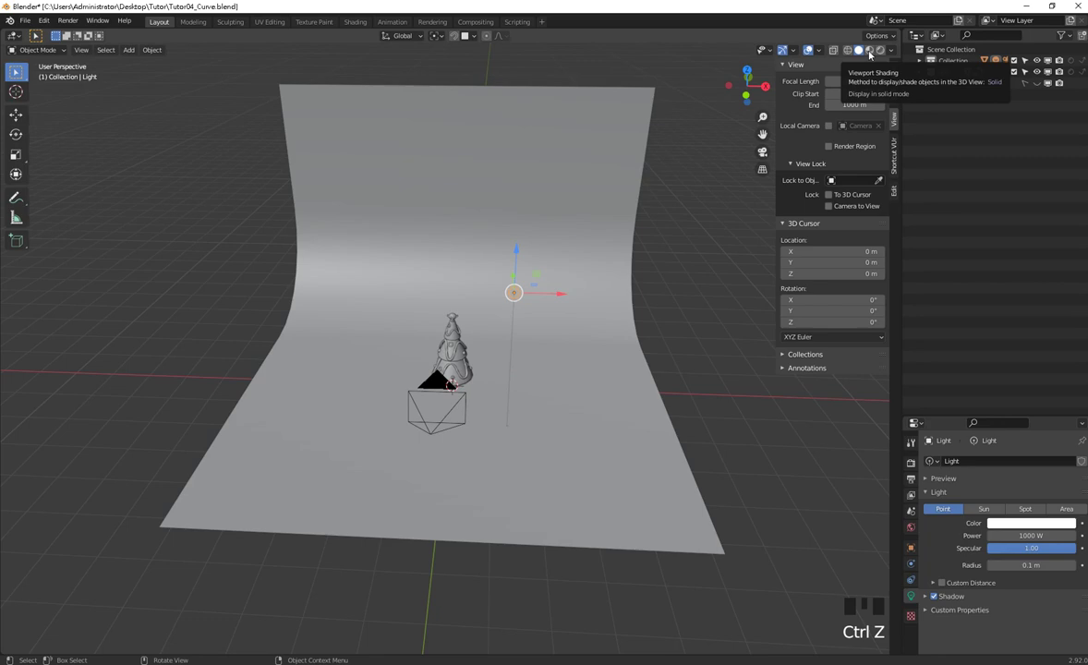
In rendered camera view, reposition the key light nearer the tree.
click(878, 48)
key(KP_0)
scroll(up, 3)
scroll(up, 3)
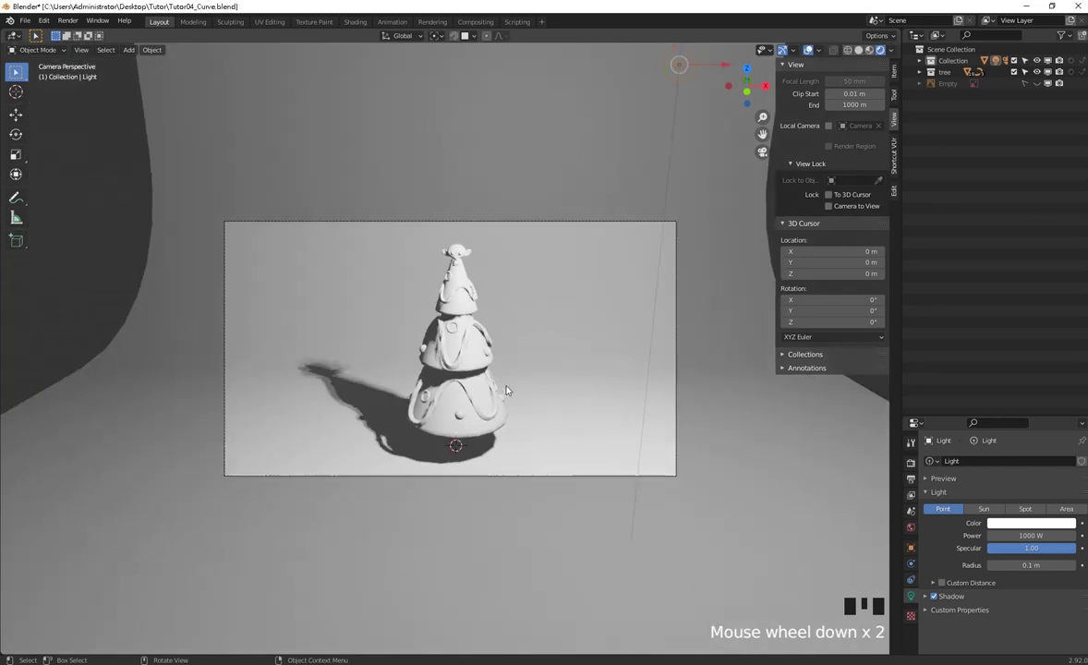
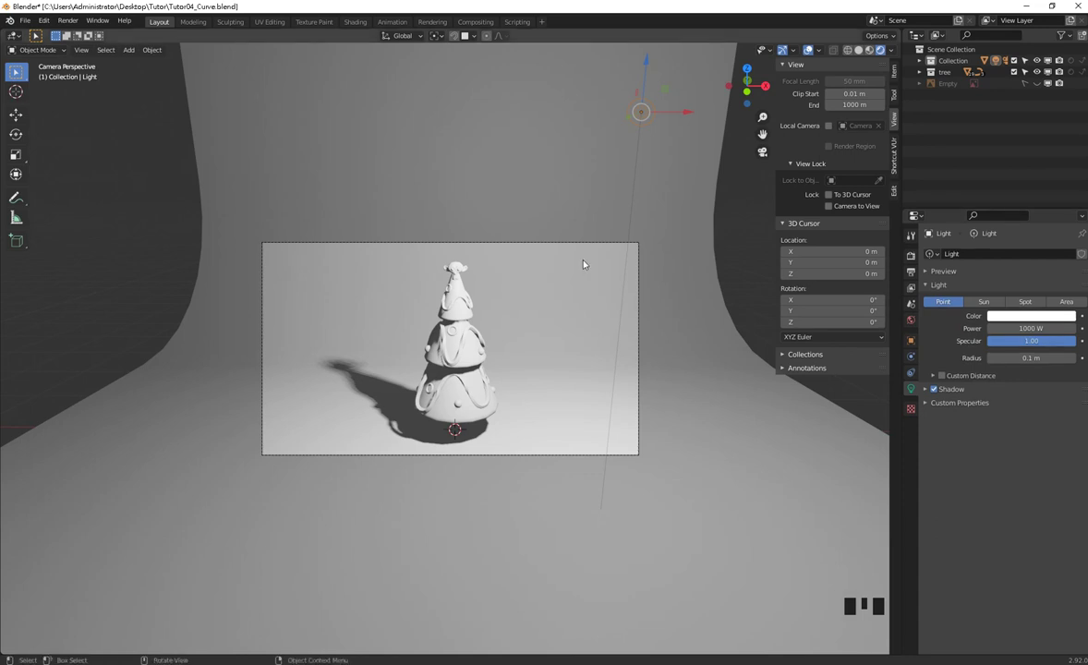
key(g)
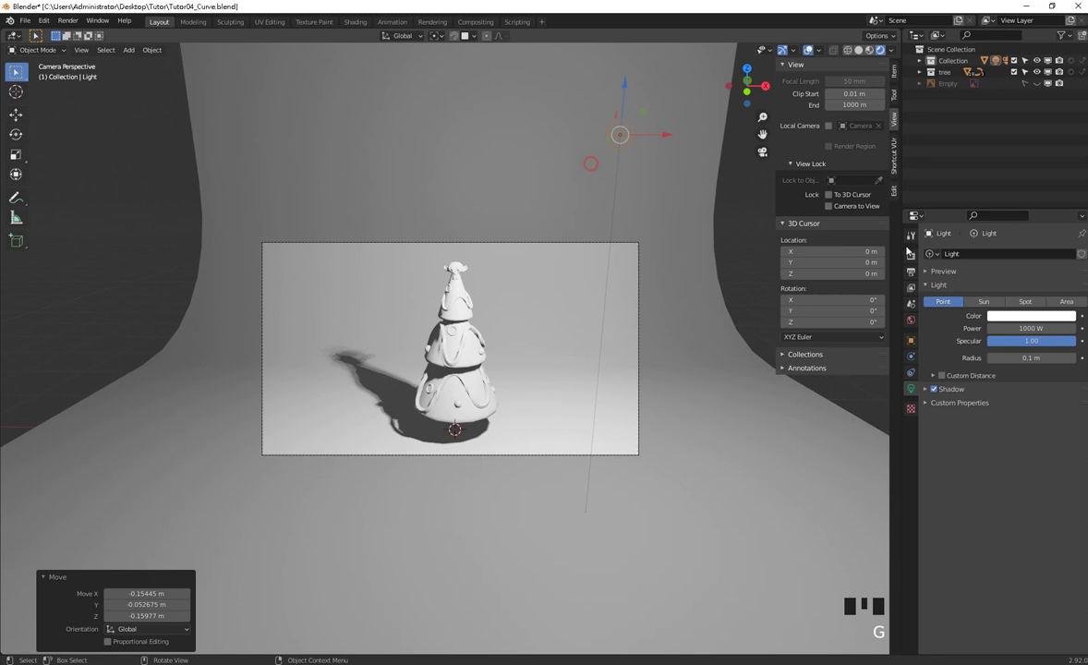
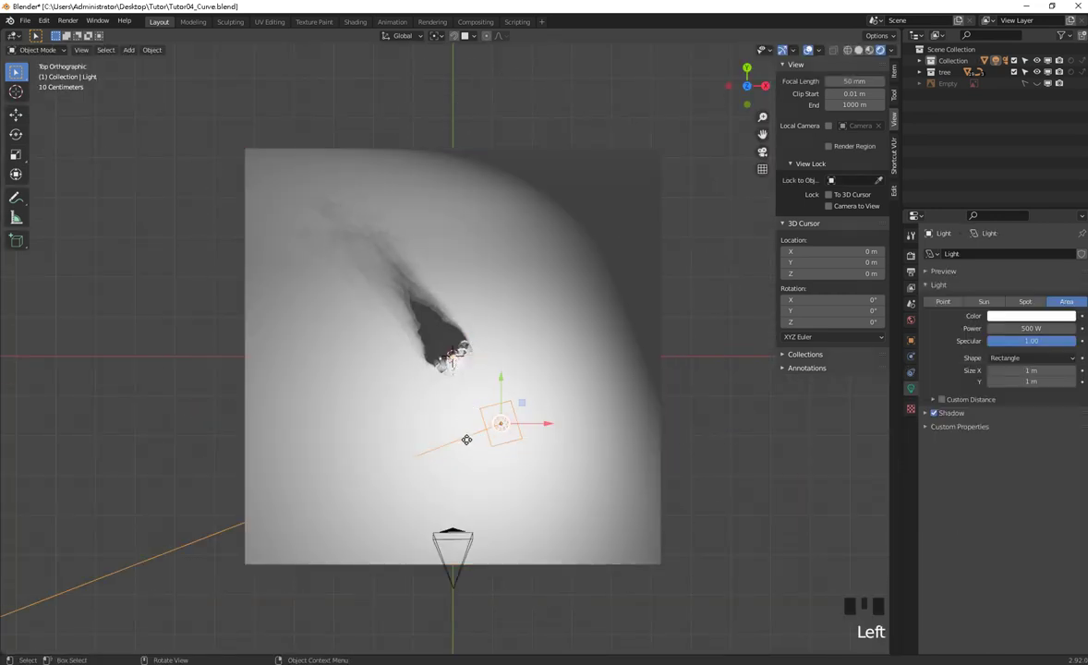
Rotate the area light to aim down at the tree, checking from front and camera views.
key(r)
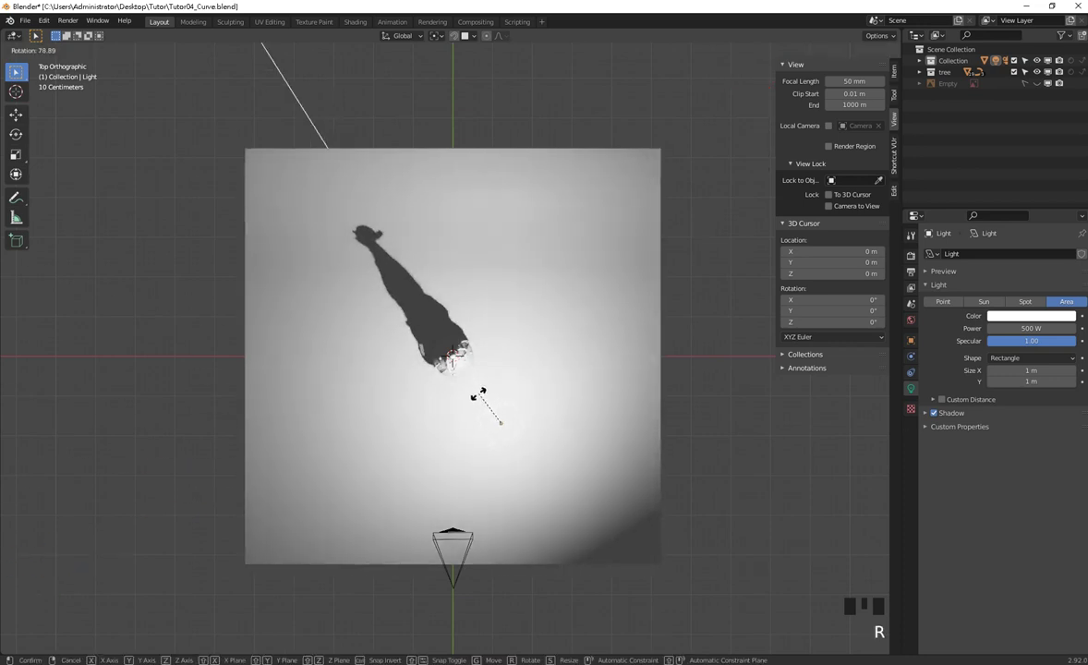
key(KP_1)
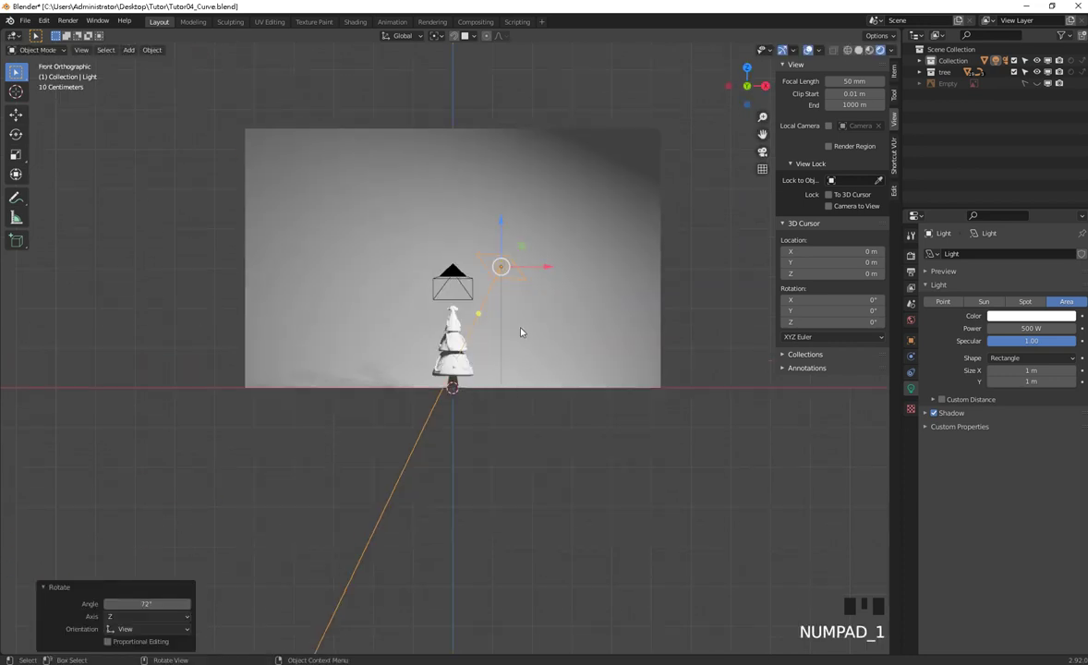
key(KP_0)
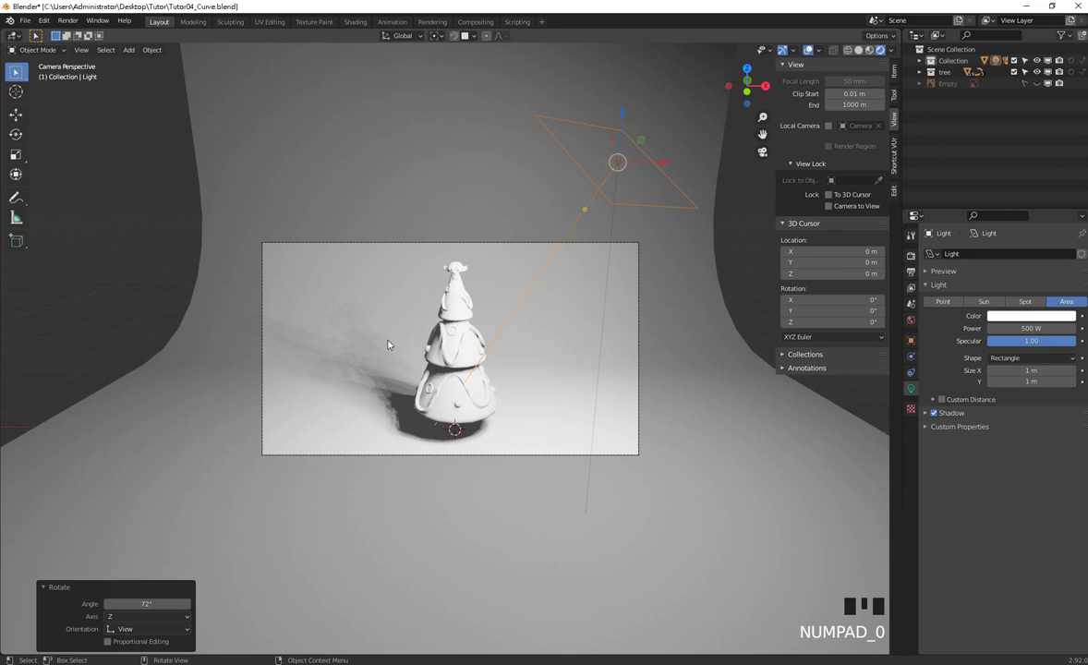
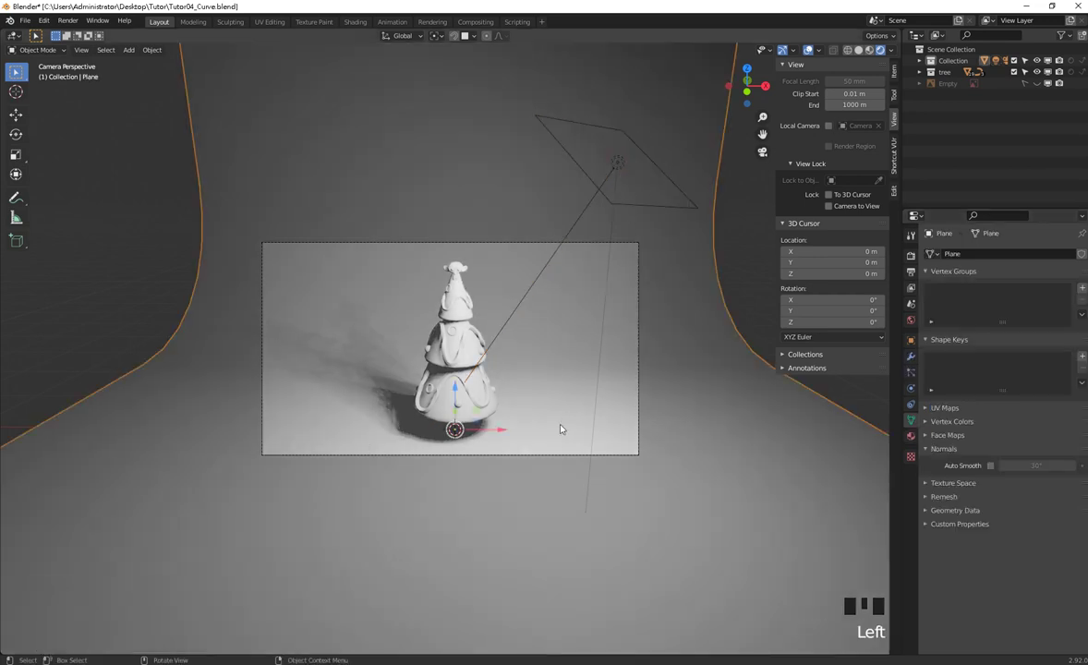
click(501, 490)
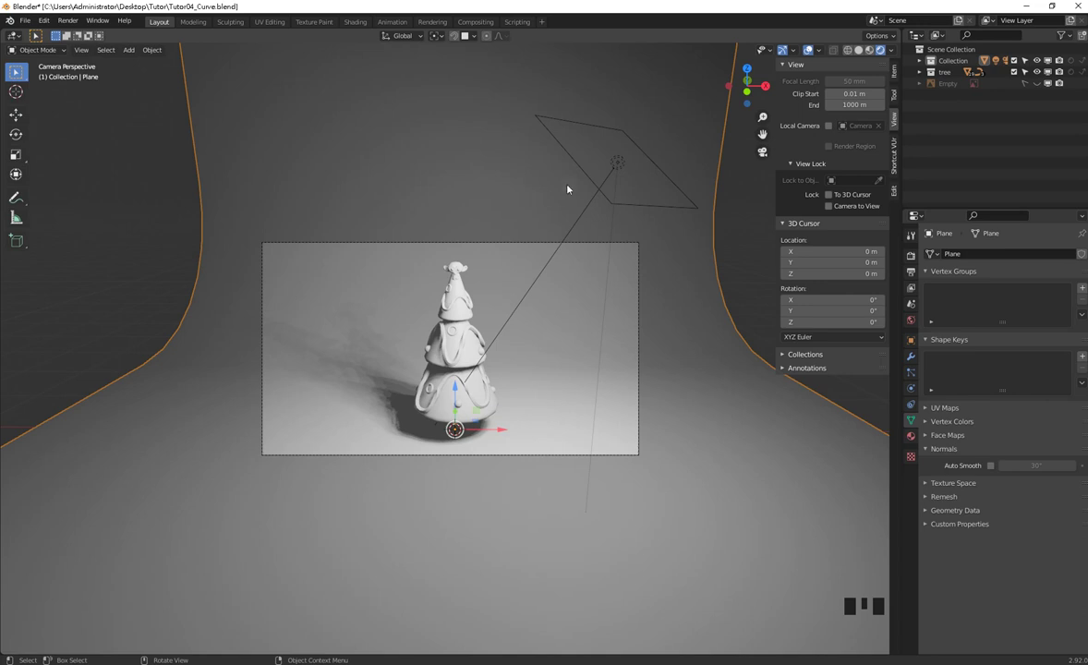
Move the key area light further up and right and tilt it slightly.
click(621, 165)
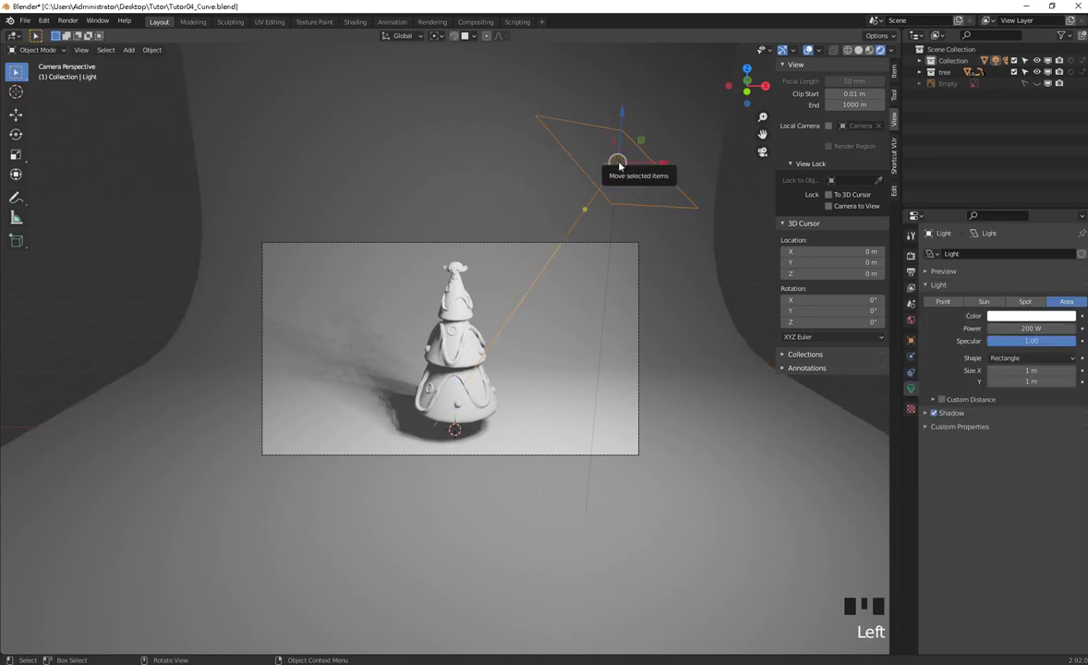
key(g)
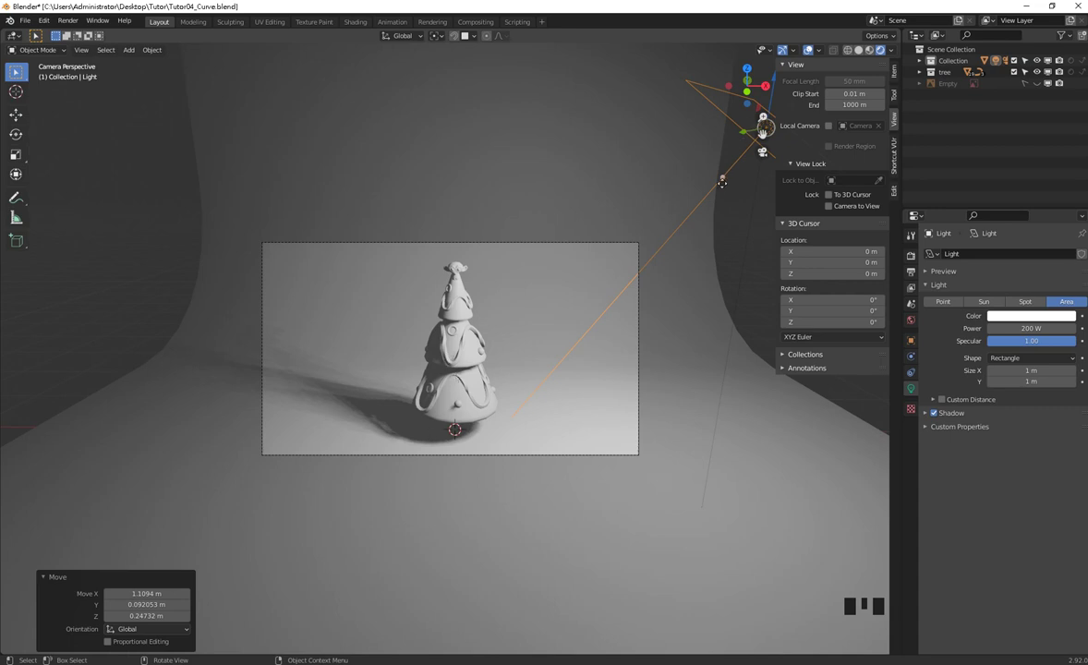
key(g)
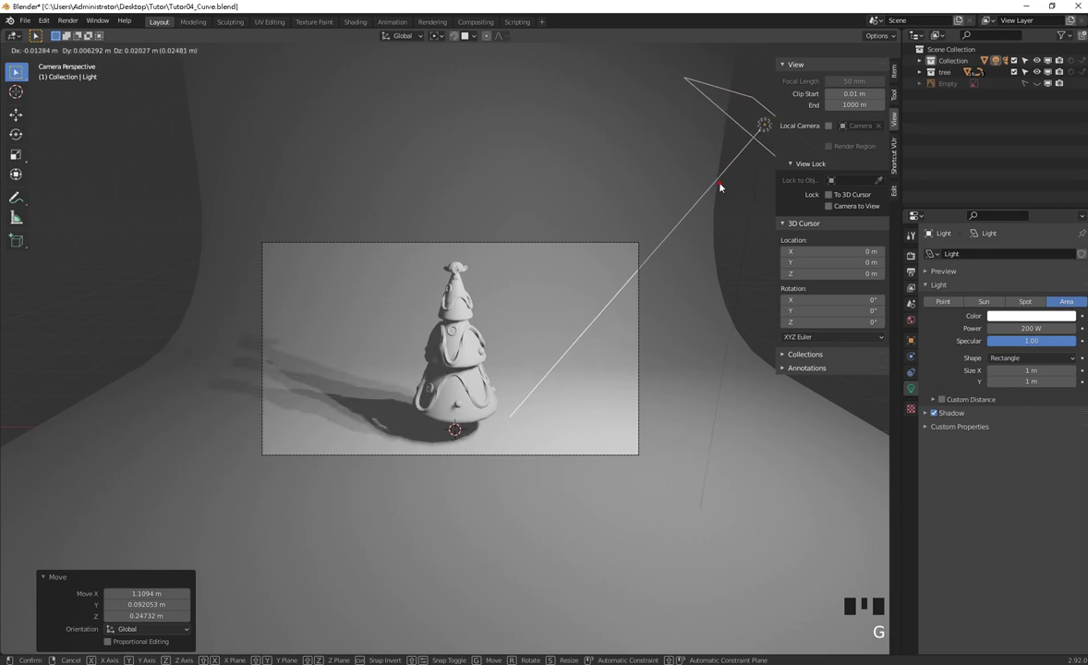
key(r)
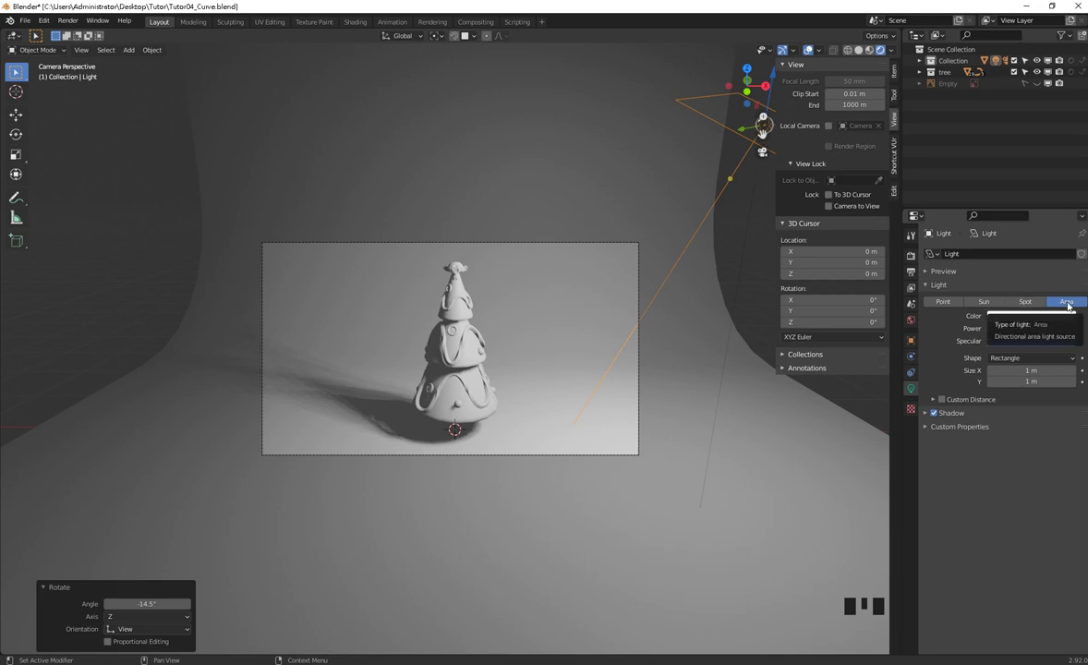
click(305, 448)
key(shift+a)
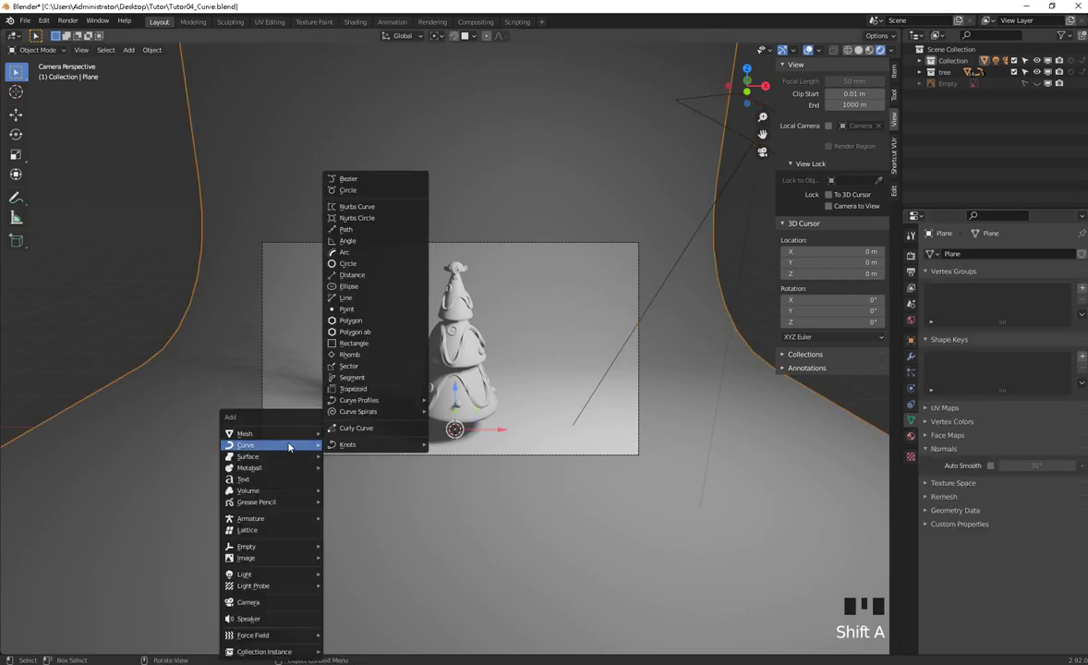
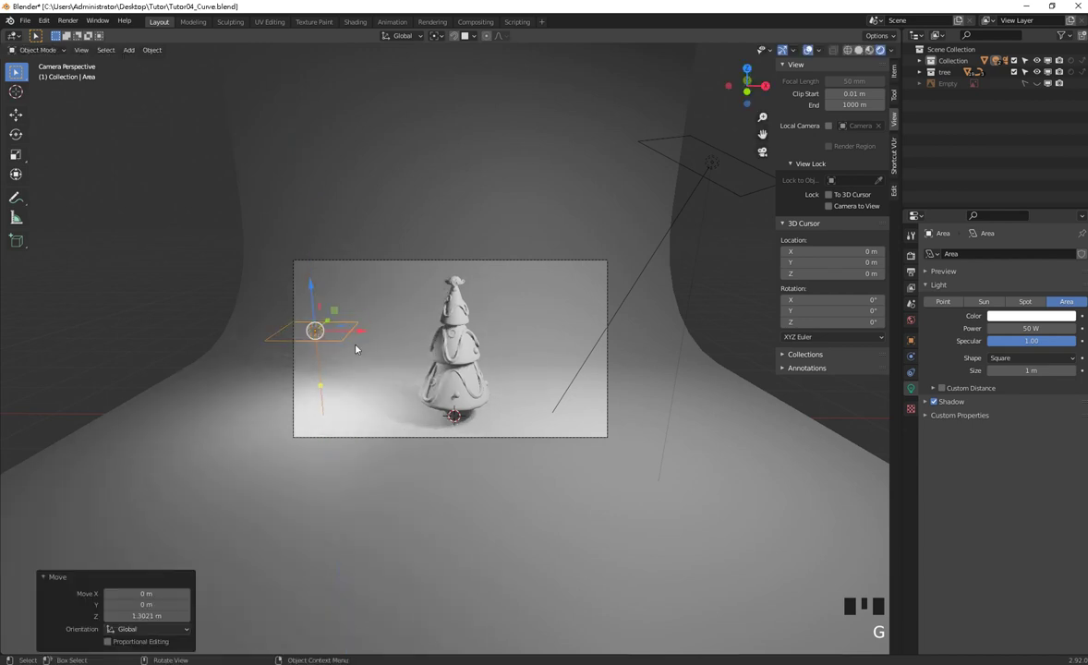
Turn the new area light to face the tree and dim it to 16.2 W as a left-side fill.
key(r)
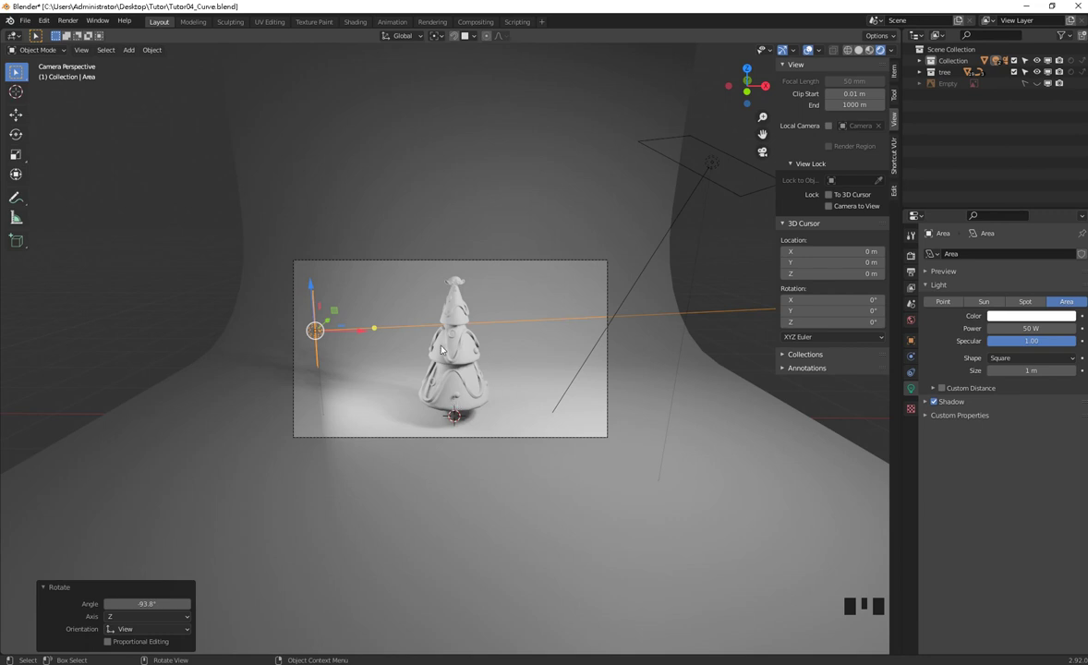
drag(375, 322, 375, 321)
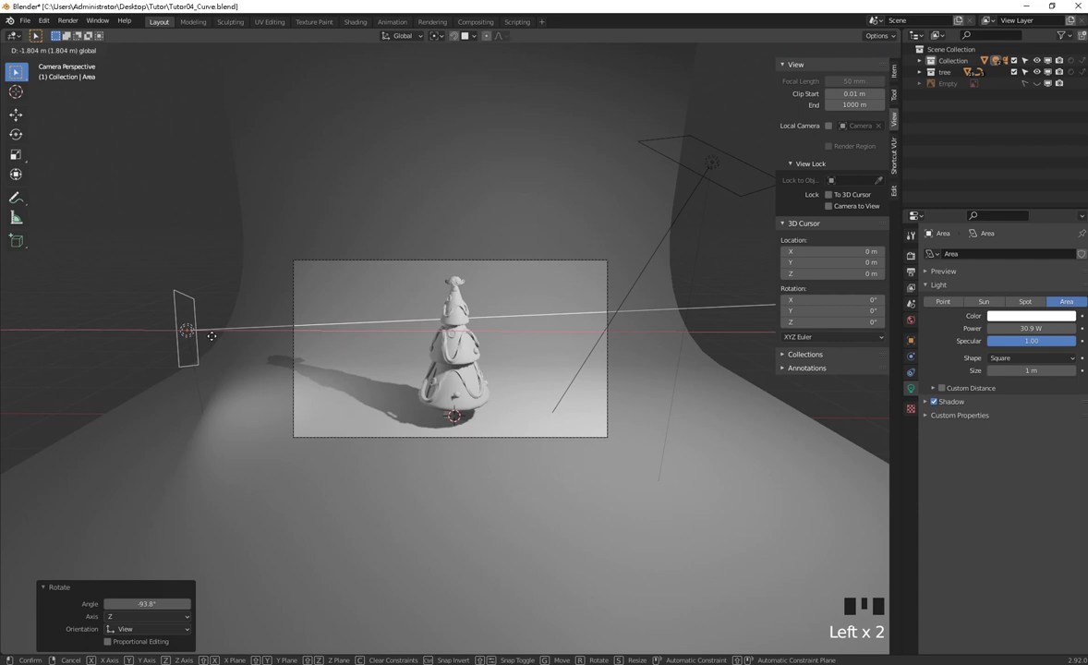
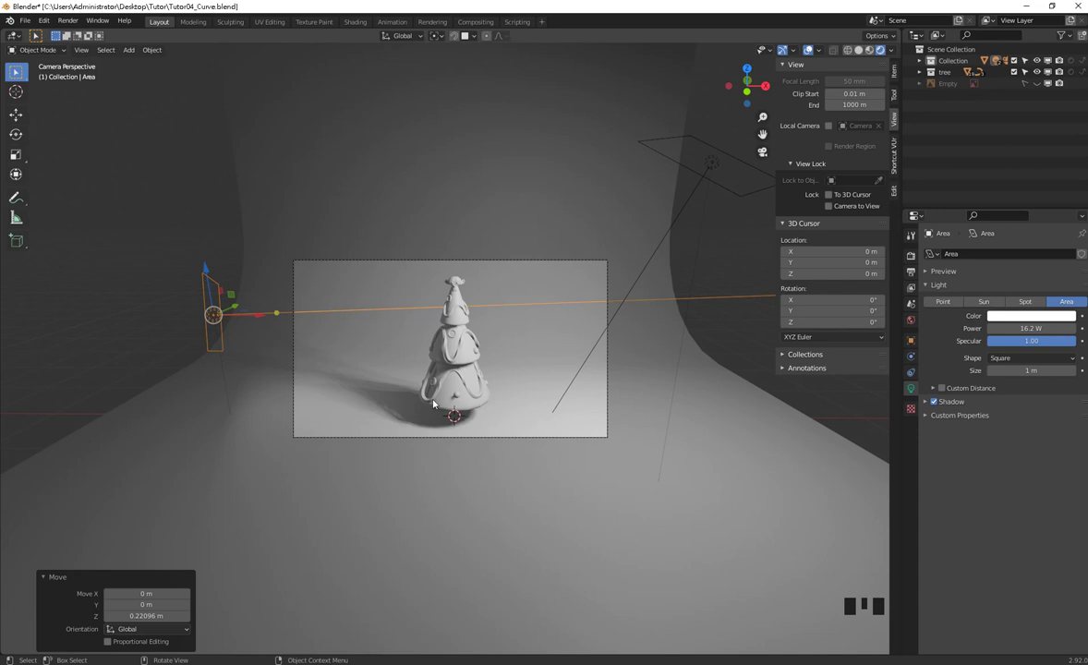
click(526, 511)
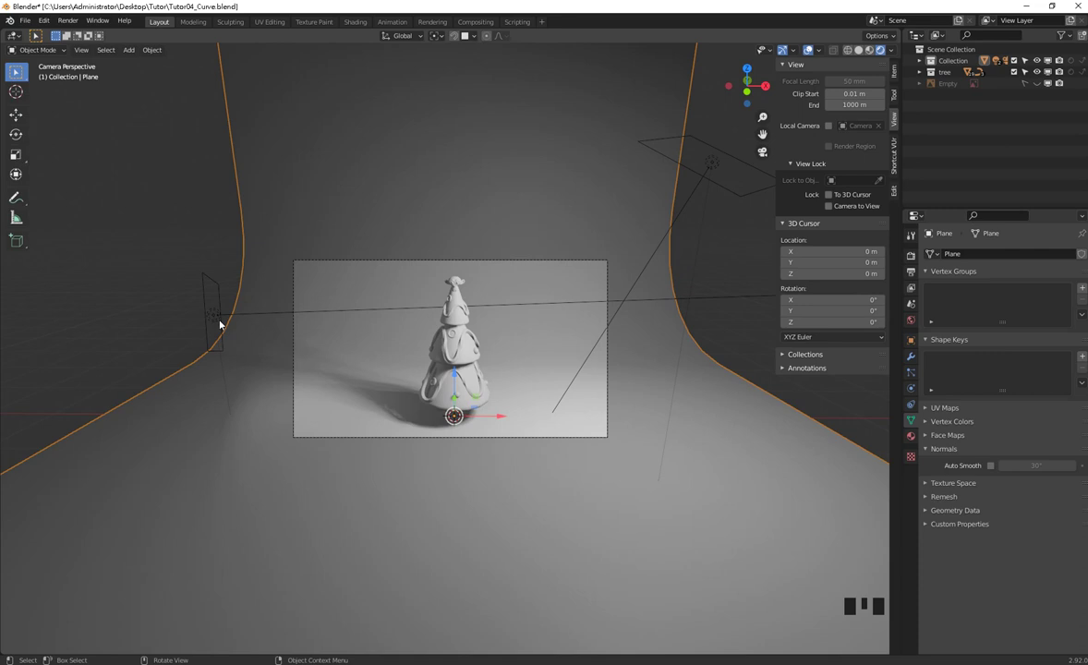
click(211, 315)
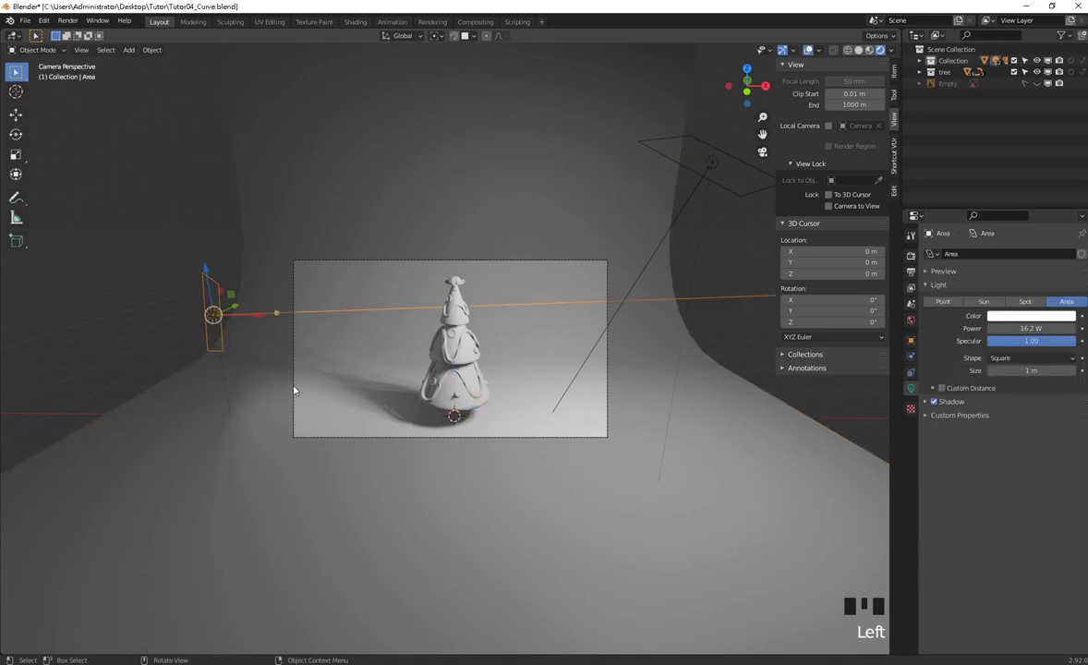
Duplicate the fill light, reset its transforms, raise it above the tree and flip it 180°.
key(shift+d)
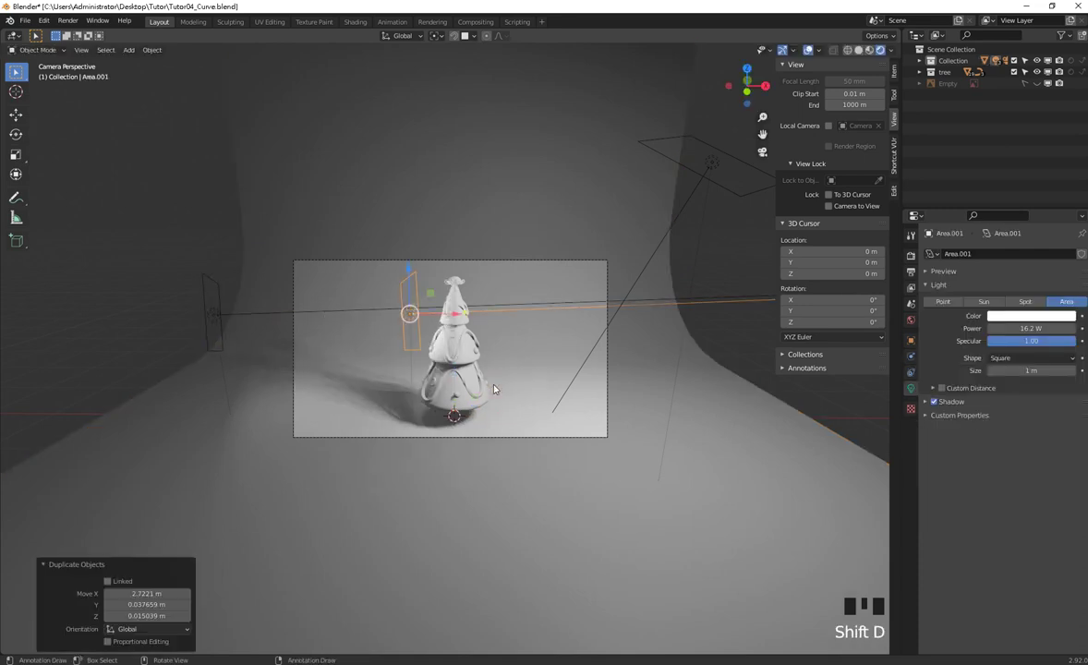
key(alt+r)
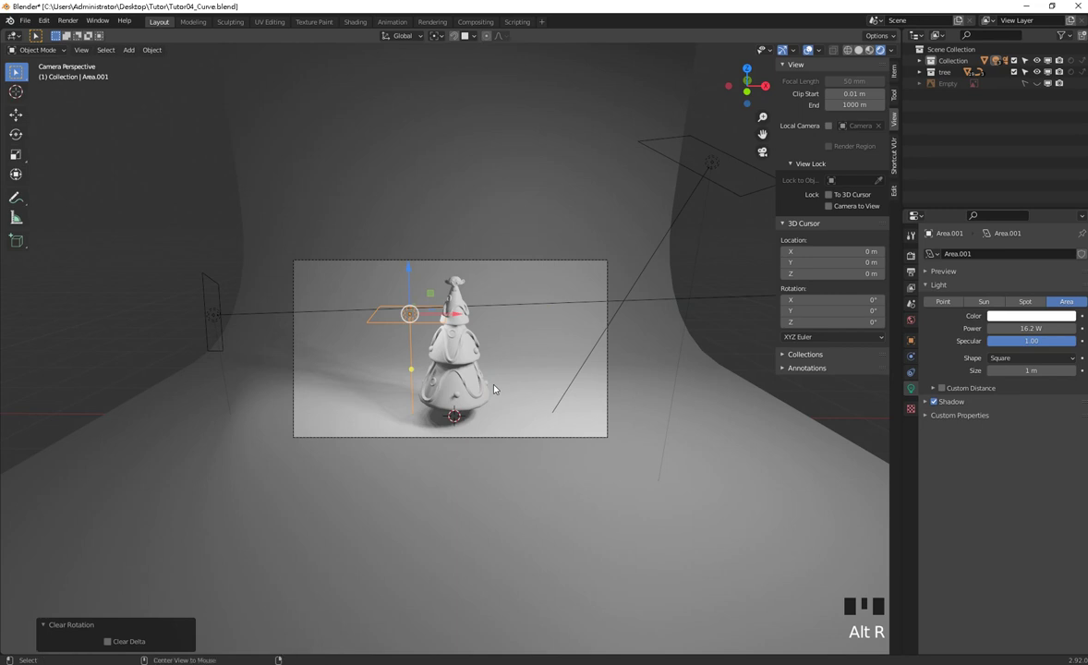
key(alt+g)
key(g)
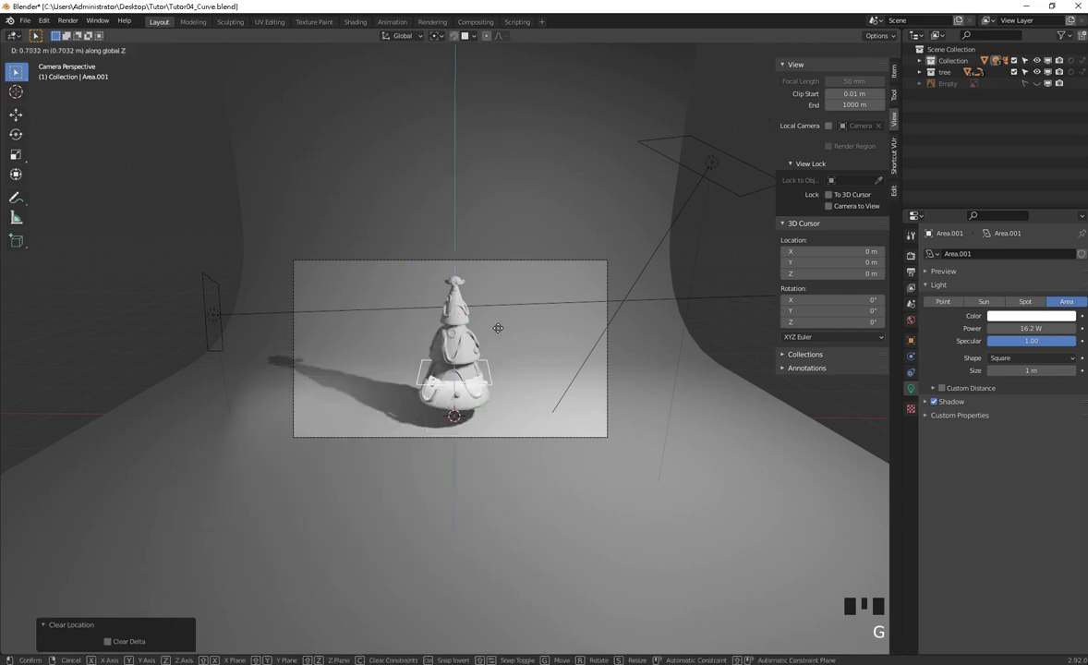
key(e)
key(r)
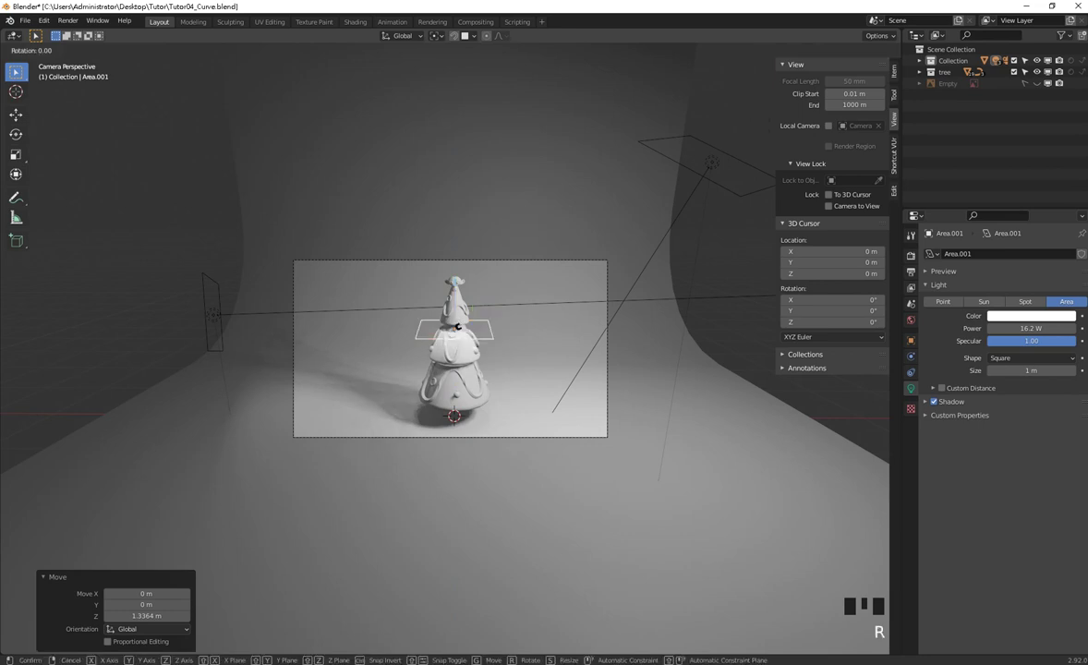
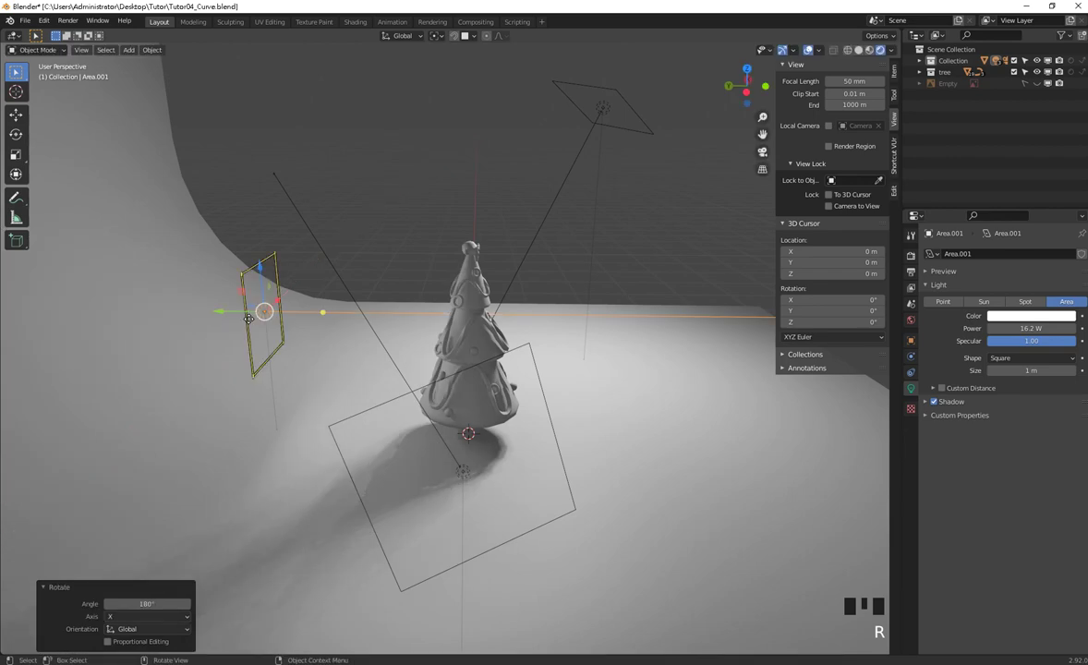
key(KP_0)
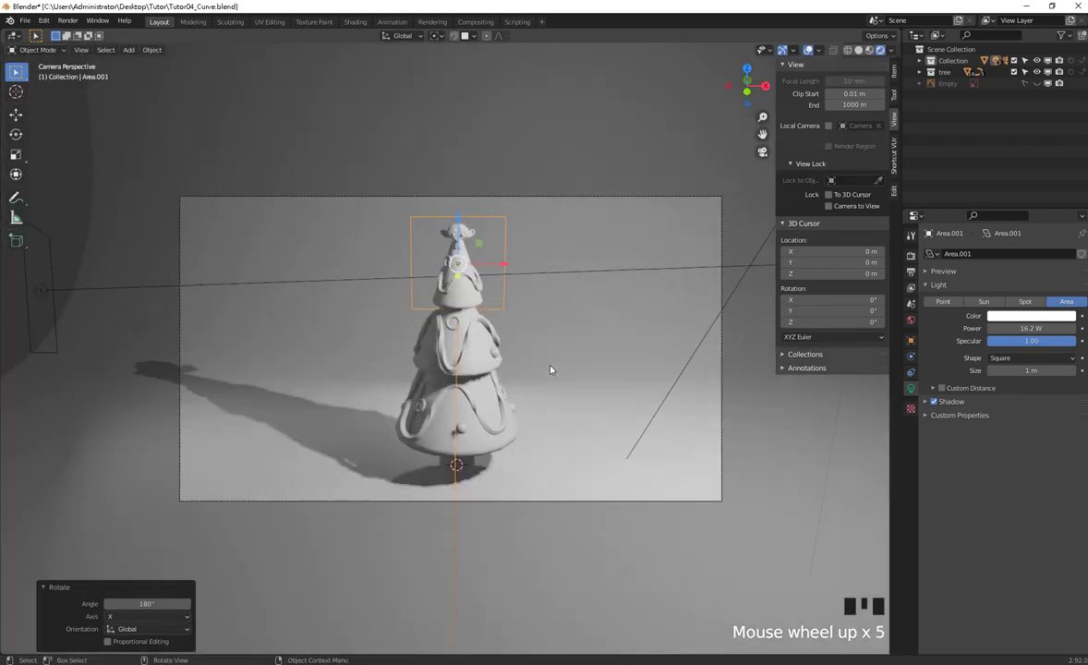
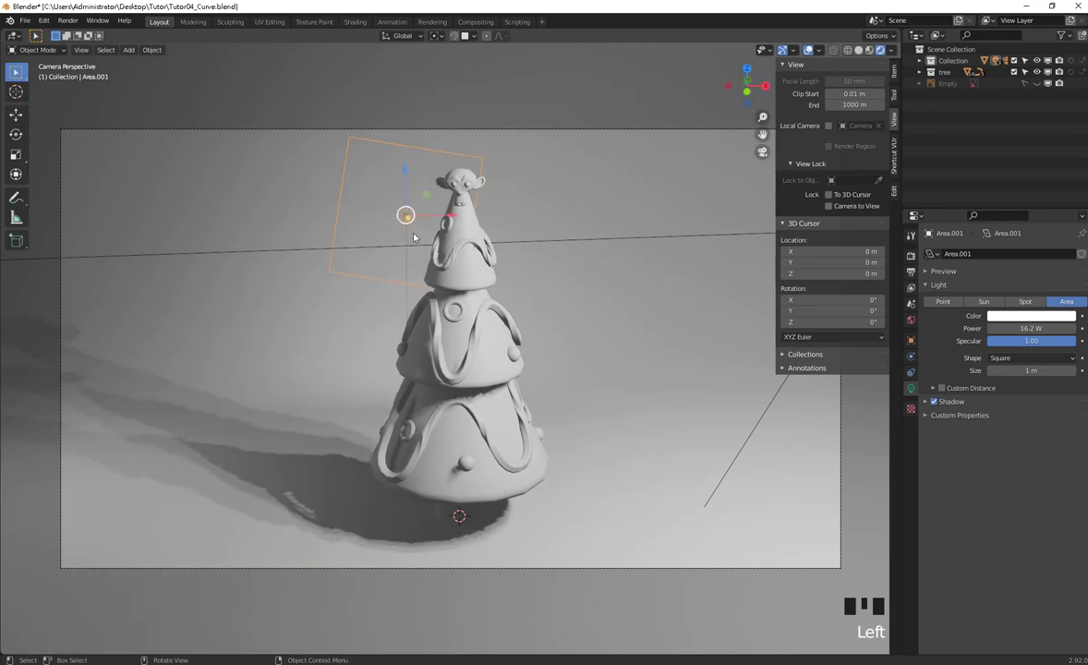
Undo the last move, then tilt the top area light beside the tree's upper tier at 59.1 W.
key(ctrl+z)
key(r)
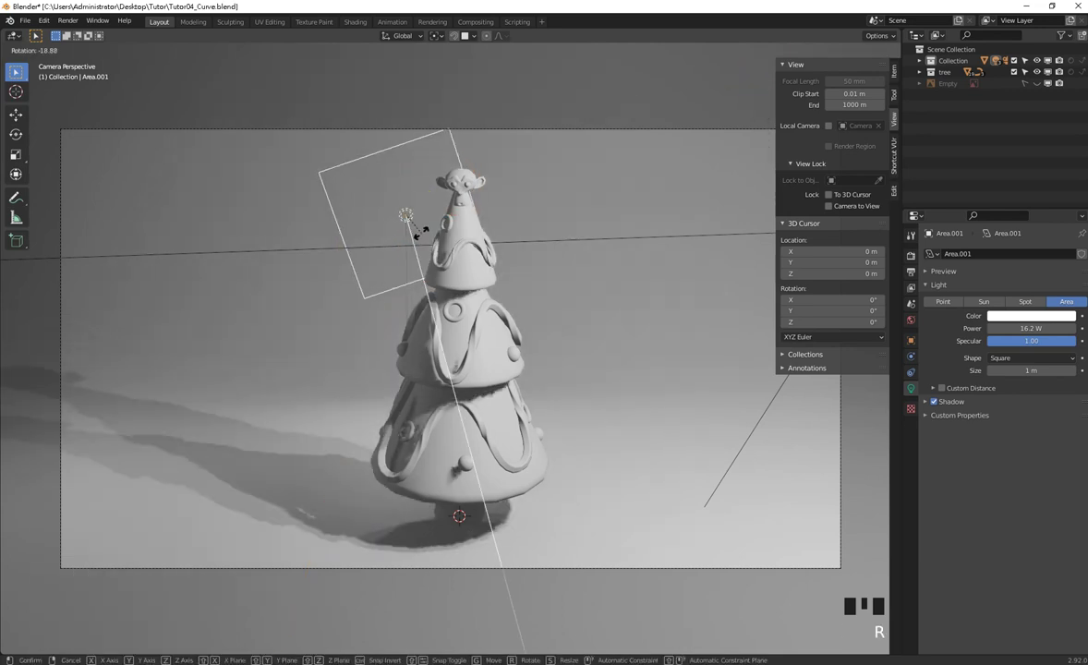
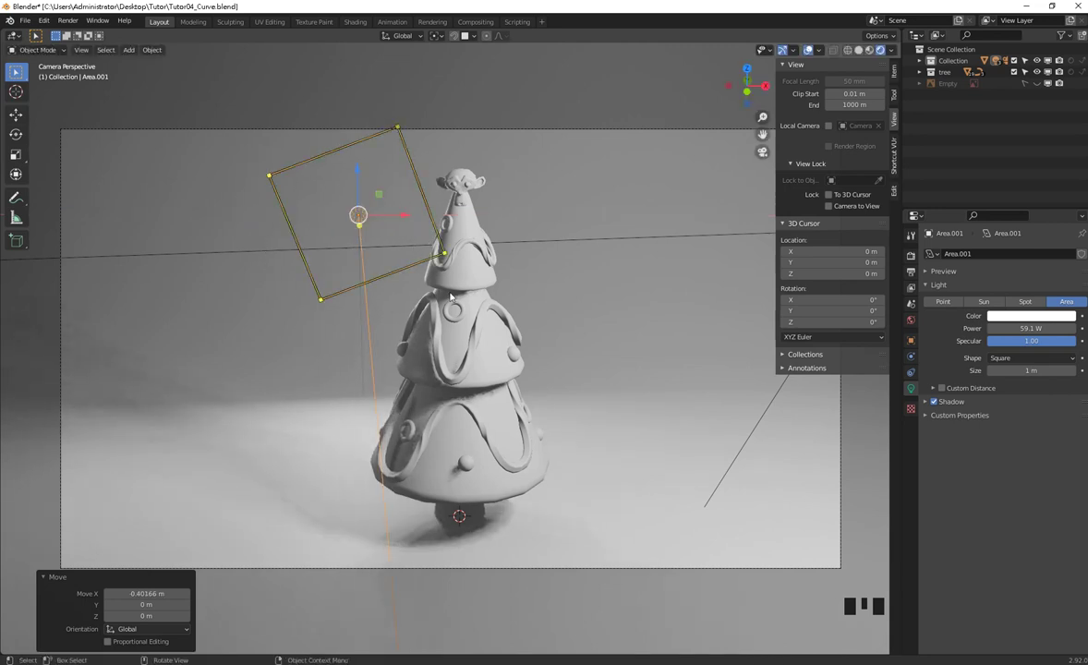
scroll(down, 3)
scroll(down, 3)
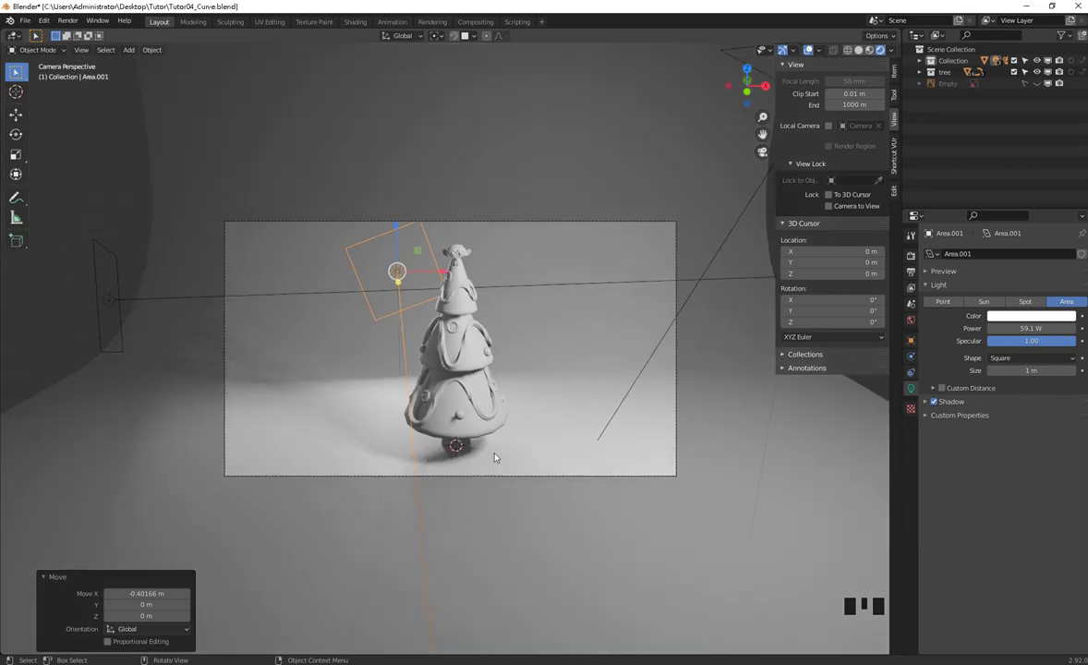